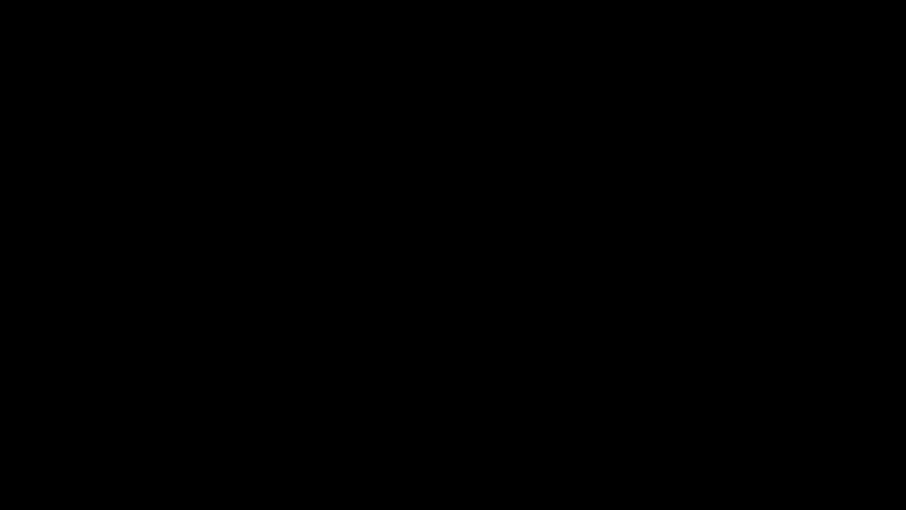
Orbit around the finished slotted cylinder, checking its underside and three-quarter view.
{"action": "left_click", "coordinate": [390, 305]}
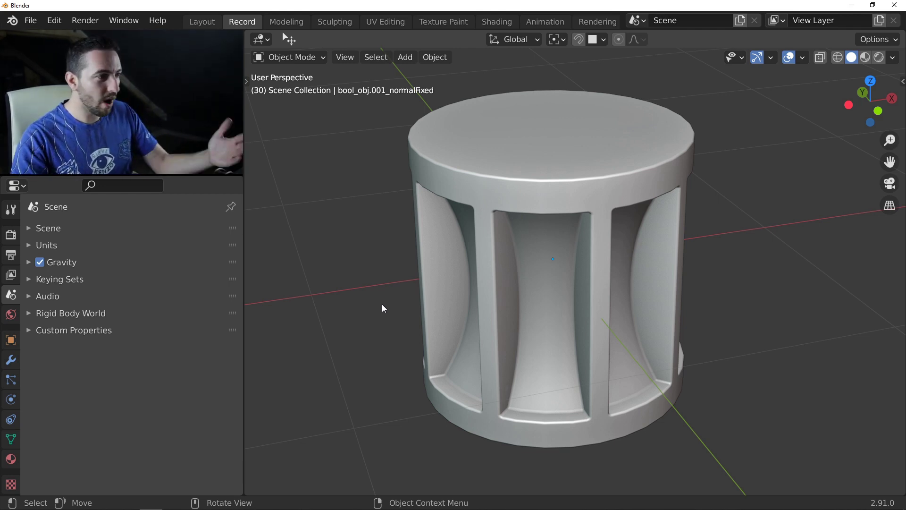
{"action": "middle_click", "coordinate": [517, 283]}
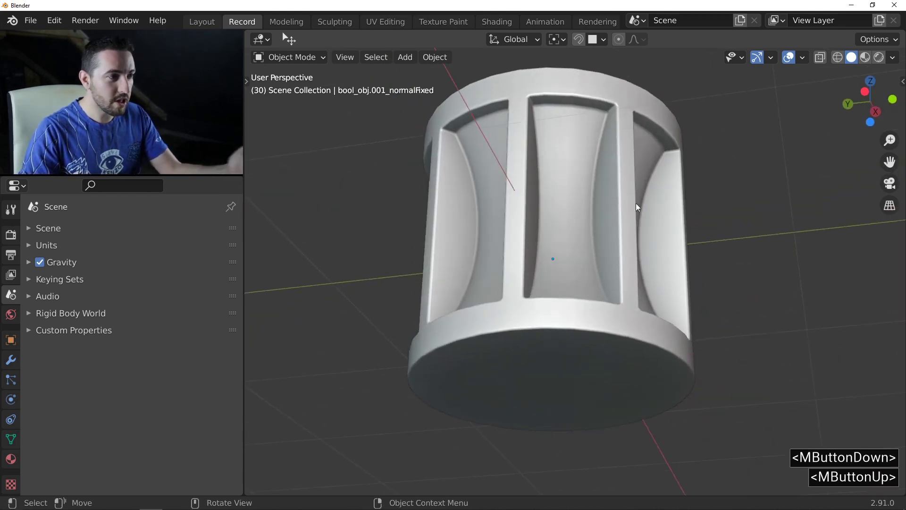
{"action": "middle_click", "coordinate": [588, 210]}
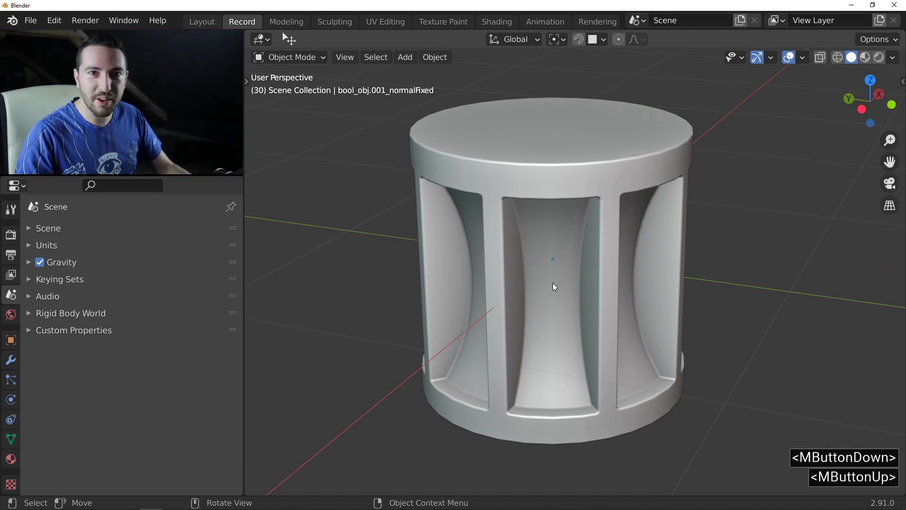
{"action": "middle_click", "coordinate": [615, 320]}
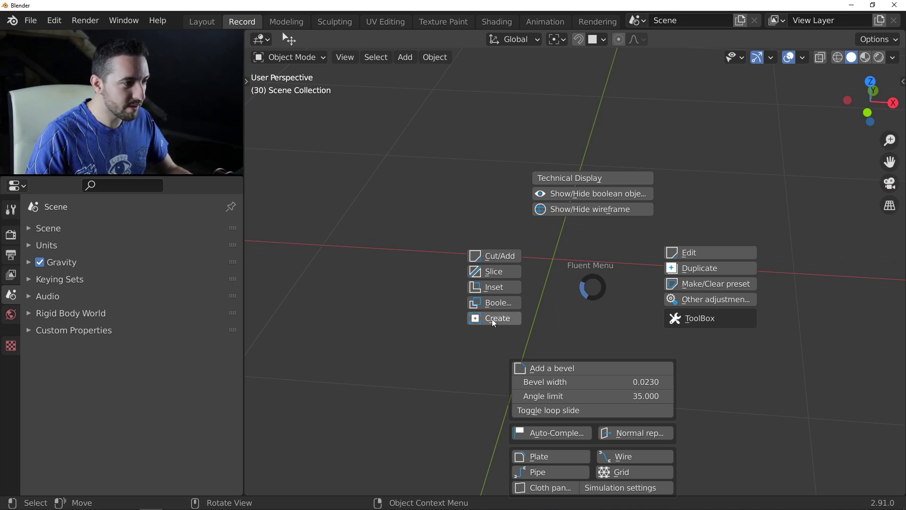
With Fluent Create, draw a circle (C) on the grid and pull it up into a tall cylinder.
{"action": "key", "text": "f"}
{"action": "left_click", "coordinate": [494, 323]}
{"action": "right_click", "coordinate": [507, 277]}
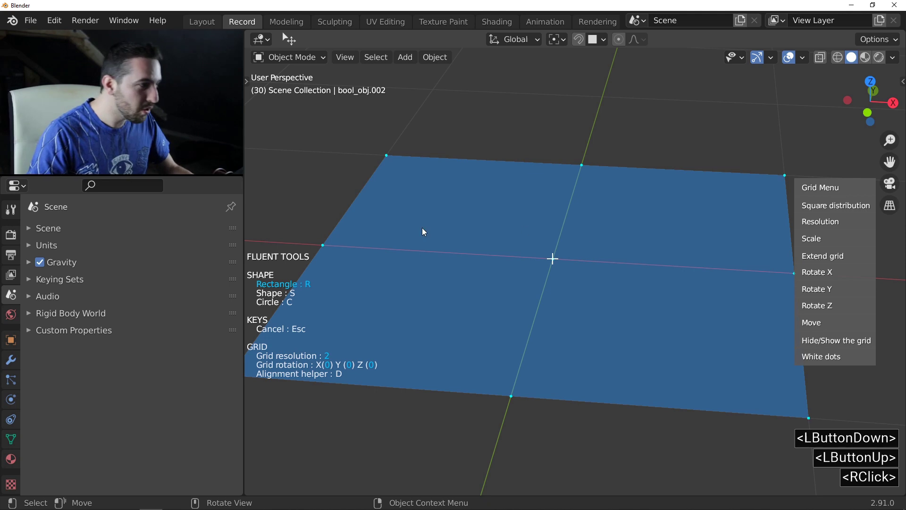
{"action": "key", "text": "c"}
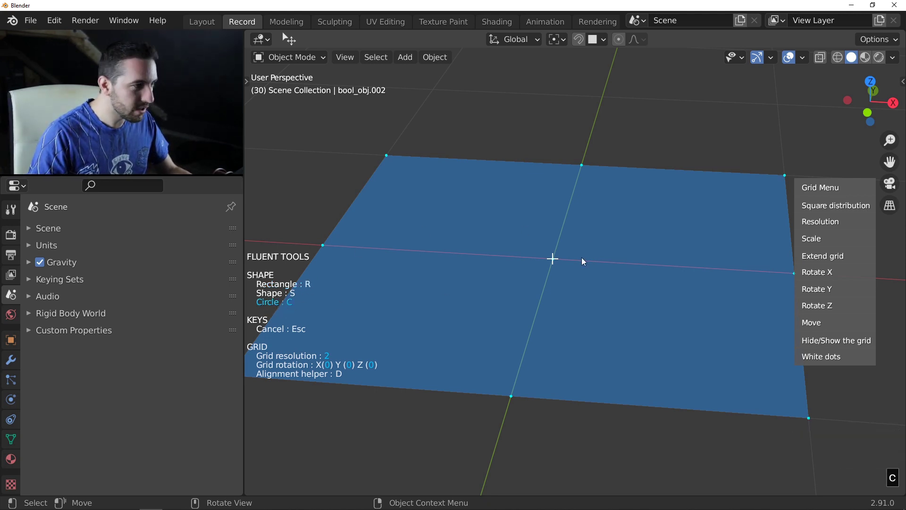
{"action": "left_click", "coordinate": [559, 261]}
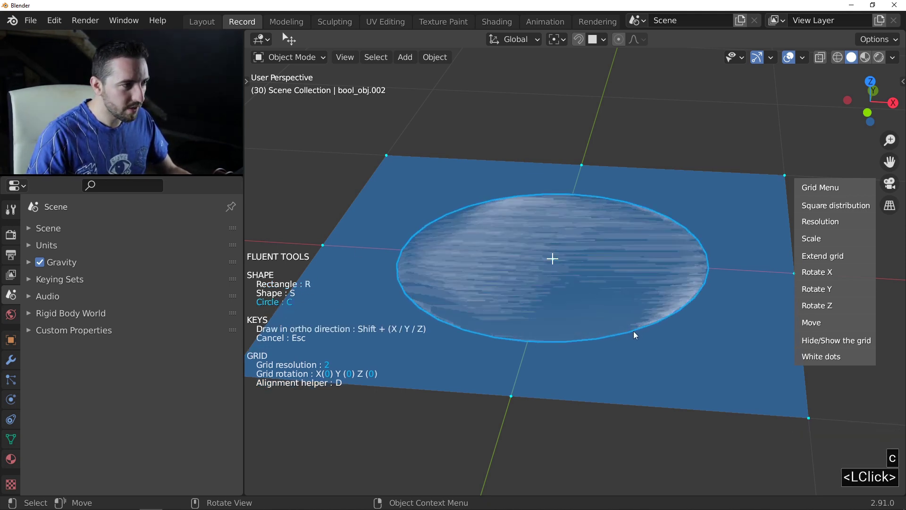
{"action": "left_click", "coordinate": [630, 333]}
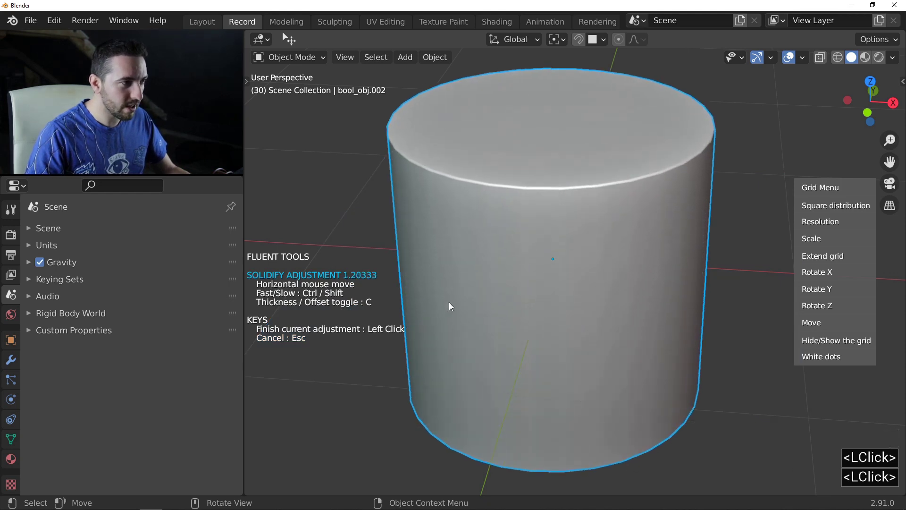
{"action": "left_click", "coordinate": [421, 301]}
{"action": "middle_click", "coordinate": [492, 240]}
{"action": "middle_click", "coordinate": [510, 238]}
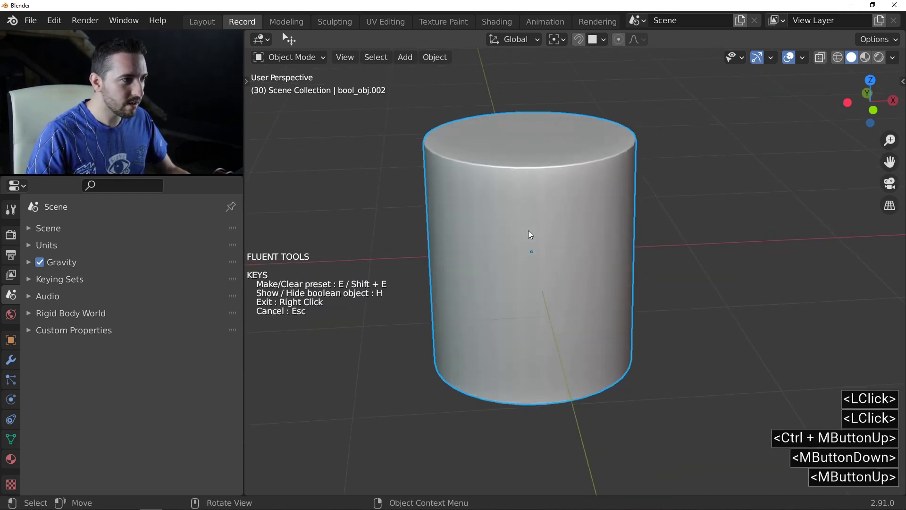
Add a straight (C) Second Bevel to the cylinder's rims, confirm it and exit Fluent.
{"action": "left_click", "coordinate": [560, 208]}
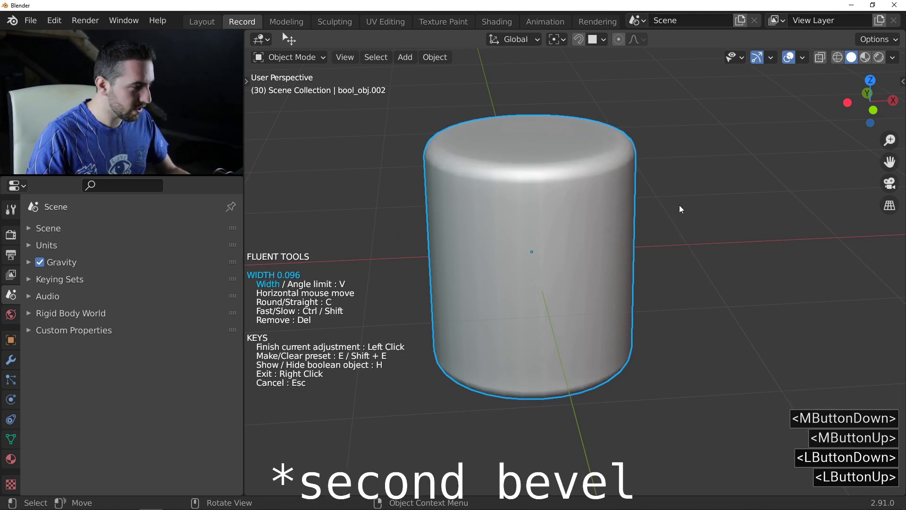
{"action": "key", "text": "c"}
{"action": "left_click", "coordinate": [678, 209]}
{"action": "middle_click", "coordinate": [578, 168]}
{"action": "right_click", "coordinate": [590, 187]}
{"action": "middle_click", "coordinate": [563, 180]}
{"action": "middle_click", "coordinate": [563, 182]}
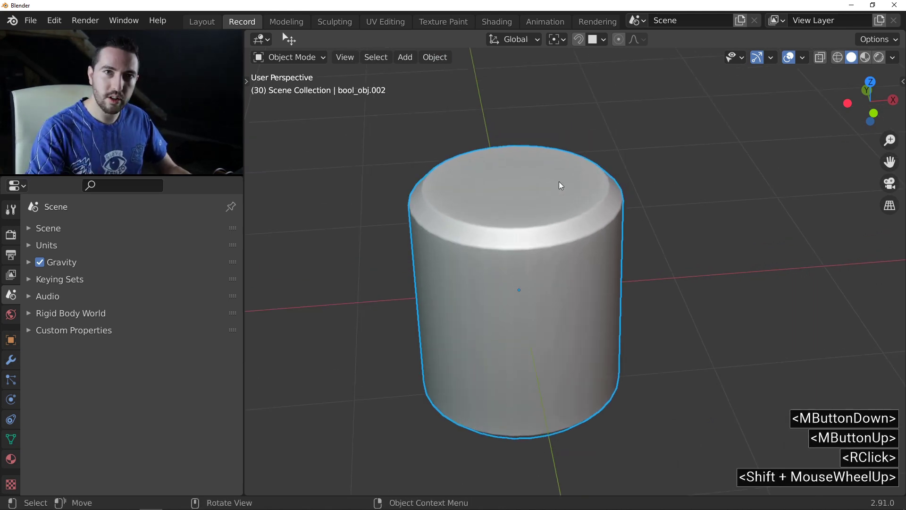
{"action": "scroll", "scroll_direction": "up", "scroll_amount": 3}
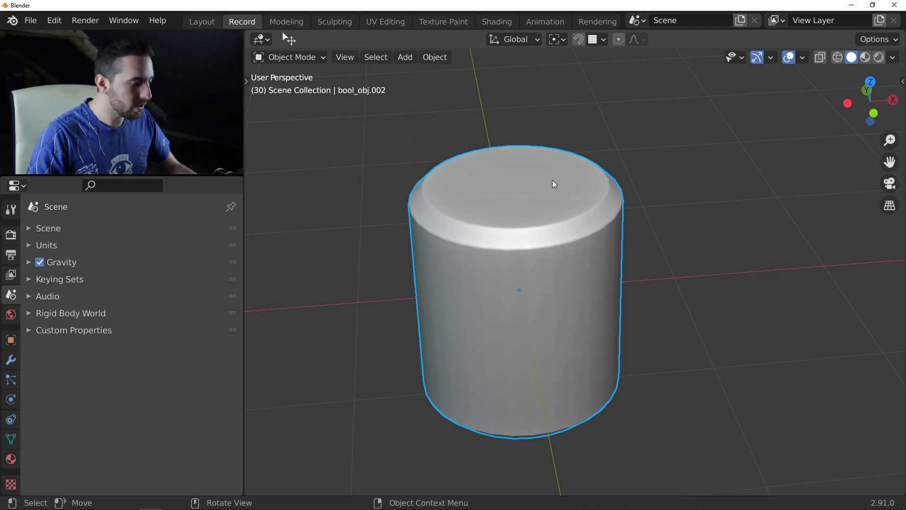
Start a Fluent Cut with the drawing grid in custom shape (S) and revolve (A) mode.
{"action": "key", "text": "f"}
{"action": "left_click", "coordinate": [453, 145]}
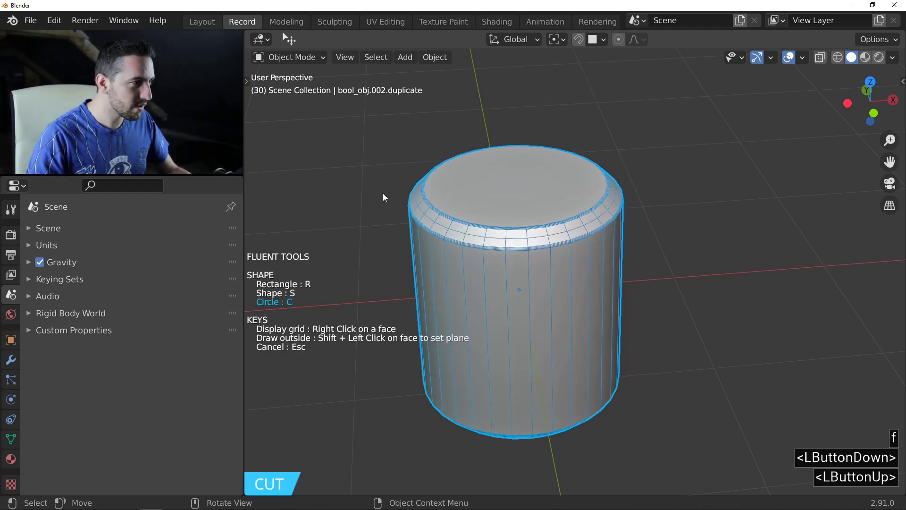
{"action": "right_click", "coordinate": [482, 187]}
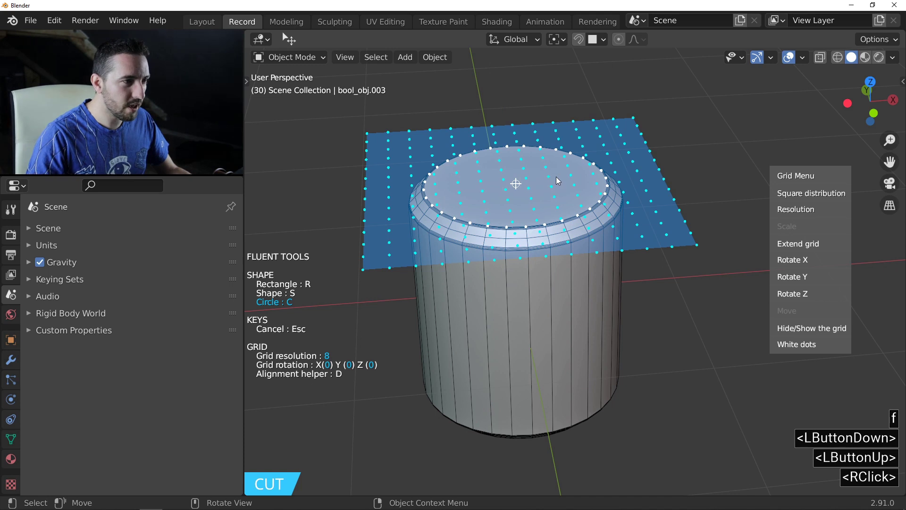
{"action": "key", "text": "s"}
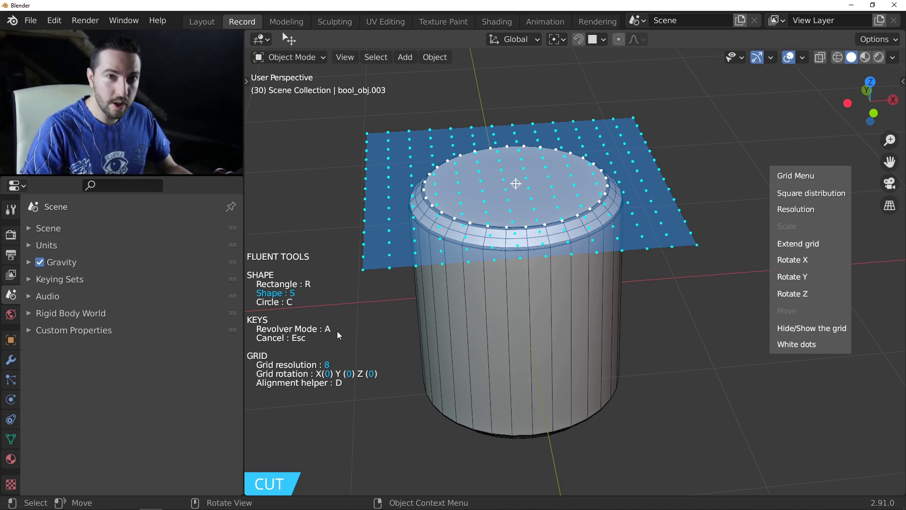
{"action": "key", "text": "a"}
Face the vertical grid front-on and raise its resolution to 16.
{"action": "middle_click", "coordinate": [505, 256]}
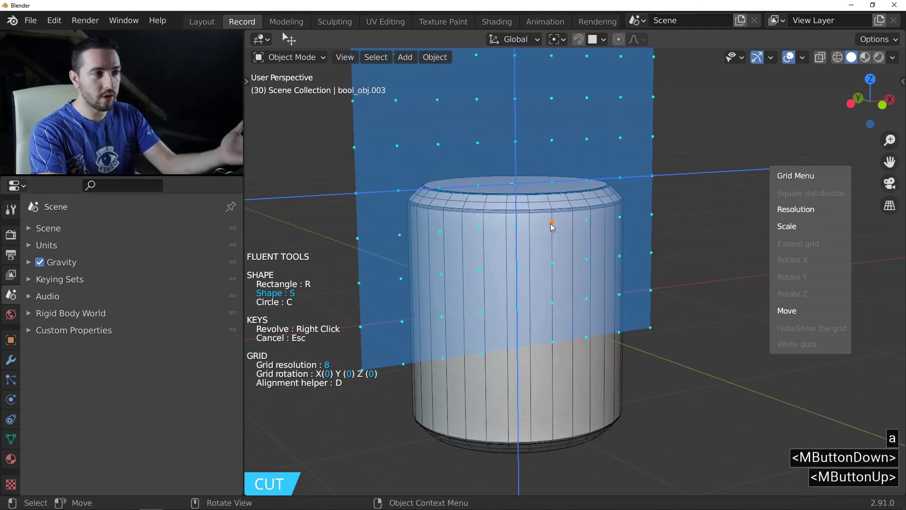
{"action": "middle_click", "coordinate": [542, 207]}
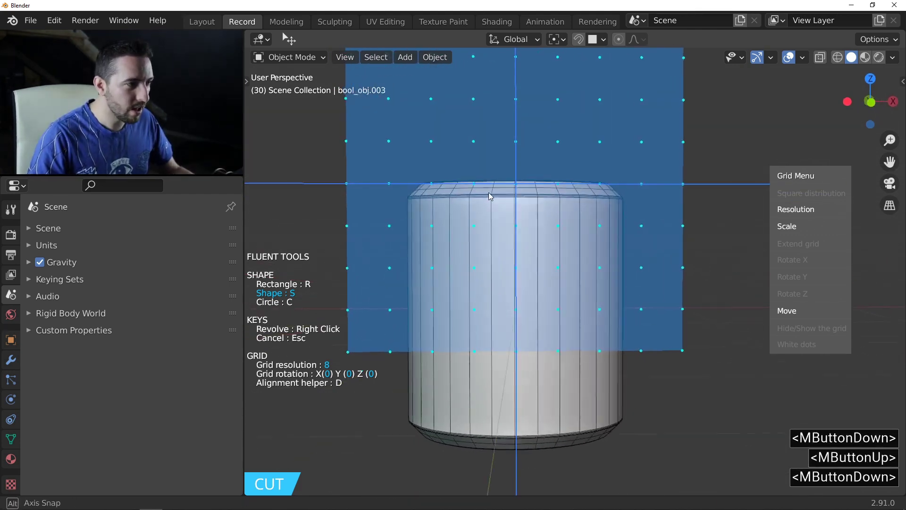
{"action": "left_click", "coordinate": [797, 211]}
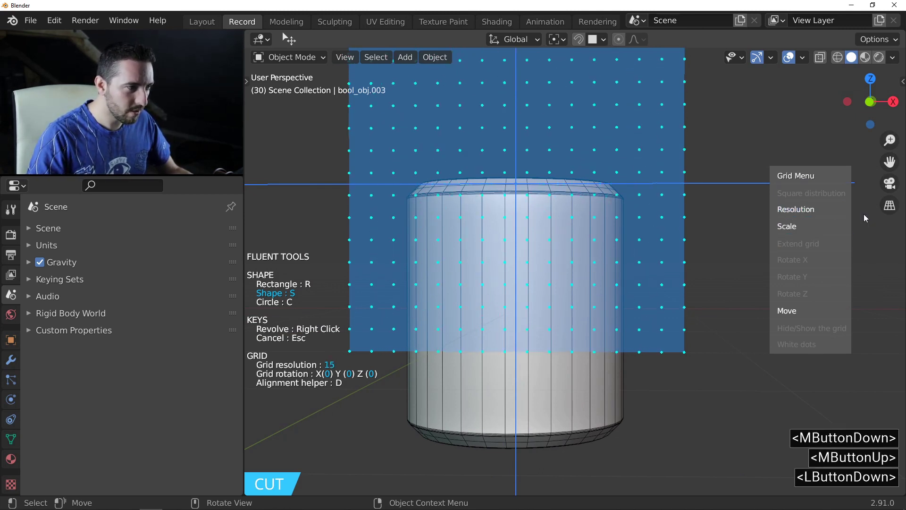
{"action": "middle_click", "coordinate": [555, 274]}
{"action": "left_click", "coordinate": [643, 229]}
Place the four half-profile points and revolve the closed polygon into a groove cut.
{"action": "left_click", "coordinate": [602, 229]}
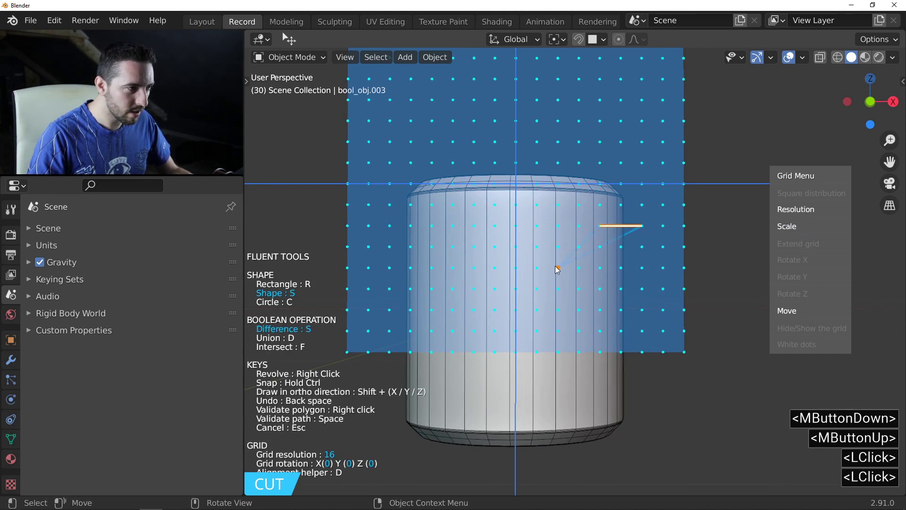
{"action": "left_click", "coordinate": [559, 270]}
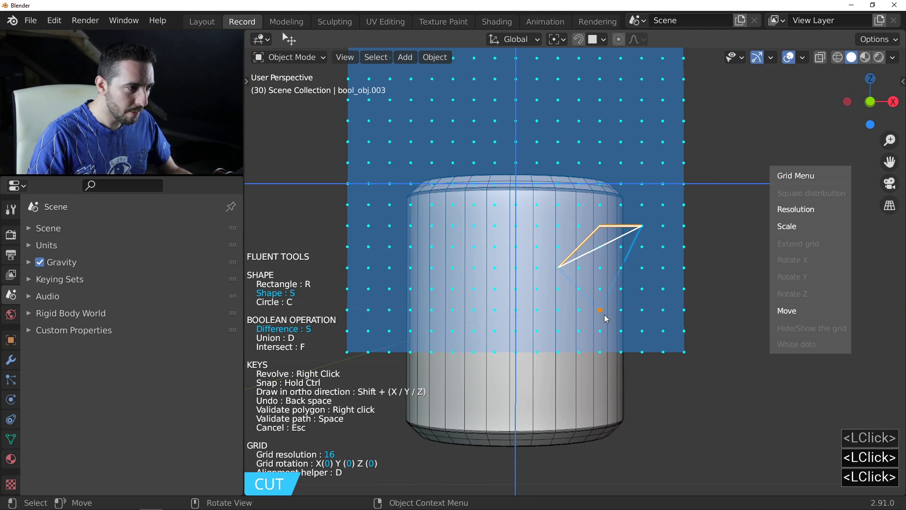
{"action": "left_click", "coordinate": [605, 318]}
{"action": "left_click", "coordinate": [646, 314]}
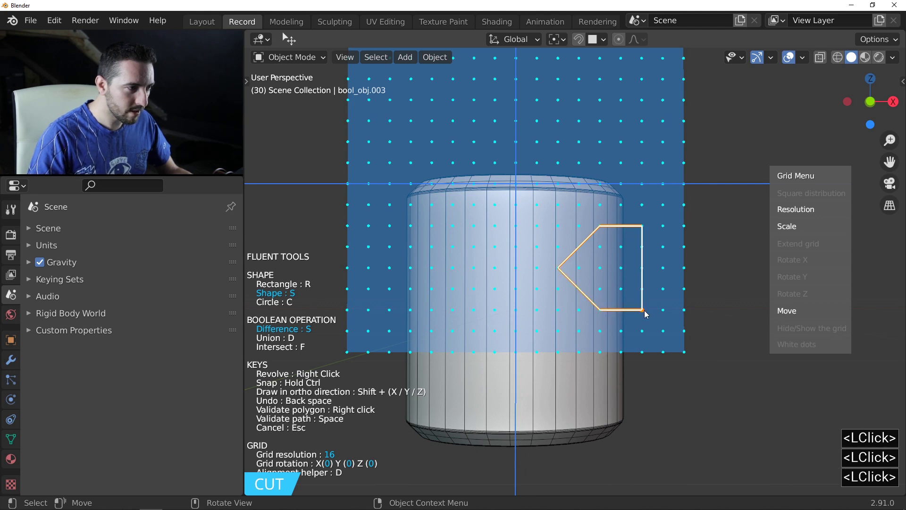
{"action": "right_click", "coordinate": [646, 314]}
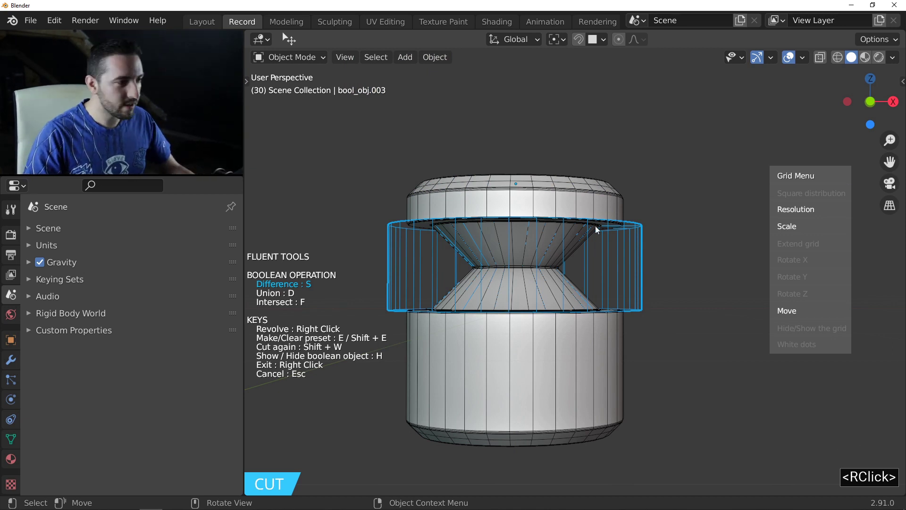
{"action": "middle_click", "coordinate": [493, 267]}
In front view, move the revolved cutter along Z (G Z) across the cylinder's middle and confirm.
{"action": "key", "text": "1"}
{"action": "scroll", "scroll_direction": "up", "scroll_amount": 3}
{"action": "key", "text": "g"}
{"action": "type", "text": "gz"}
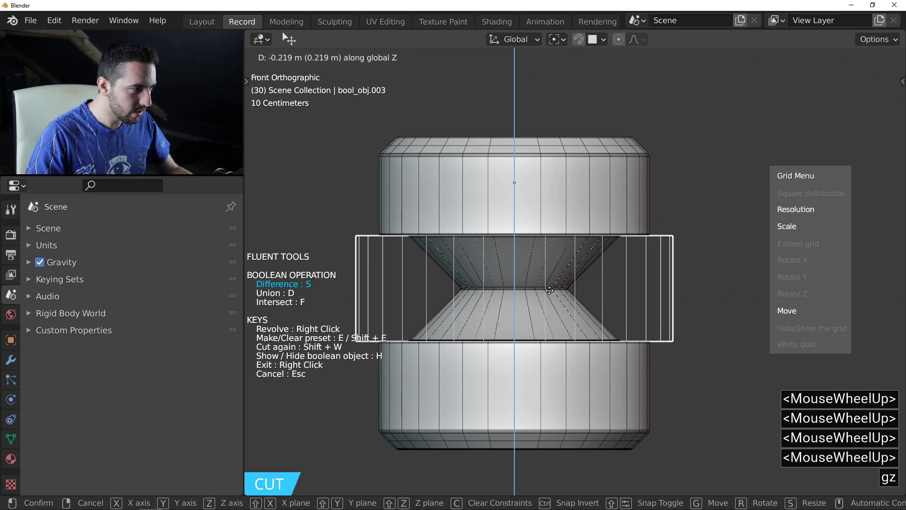
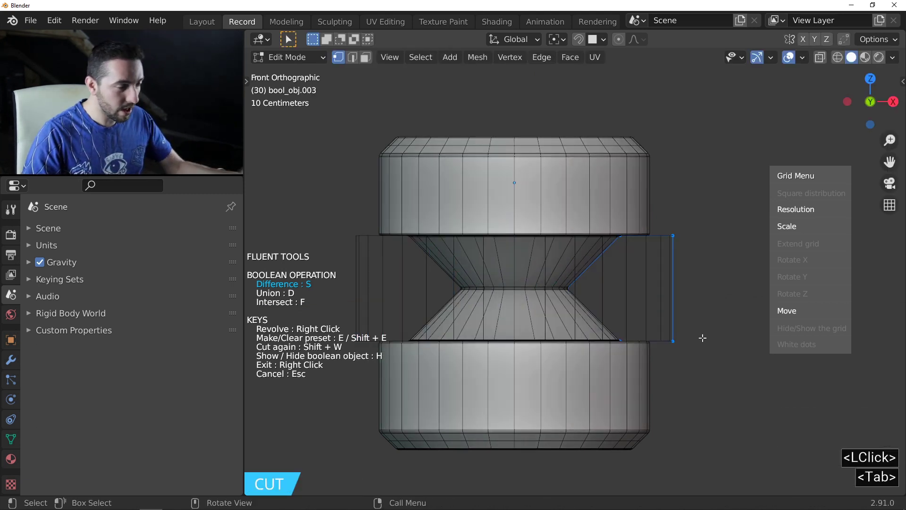
{"action": "type", "text": "z"}
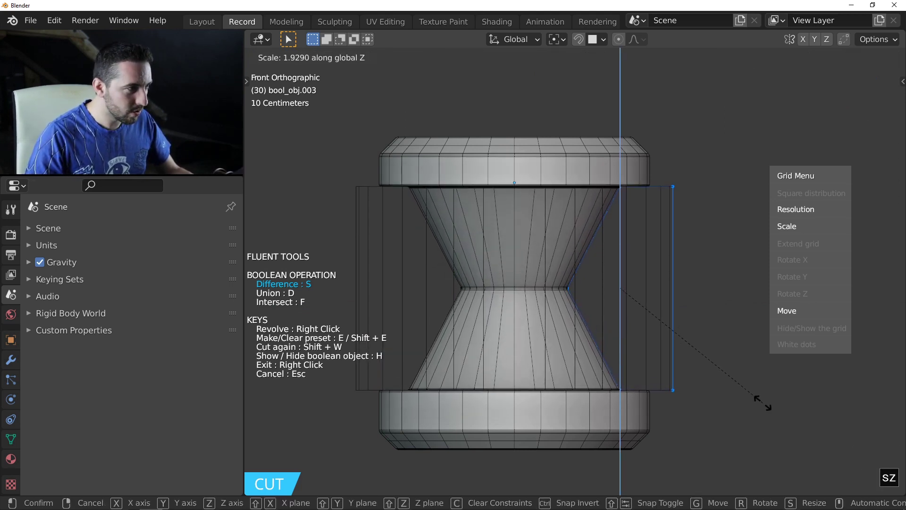
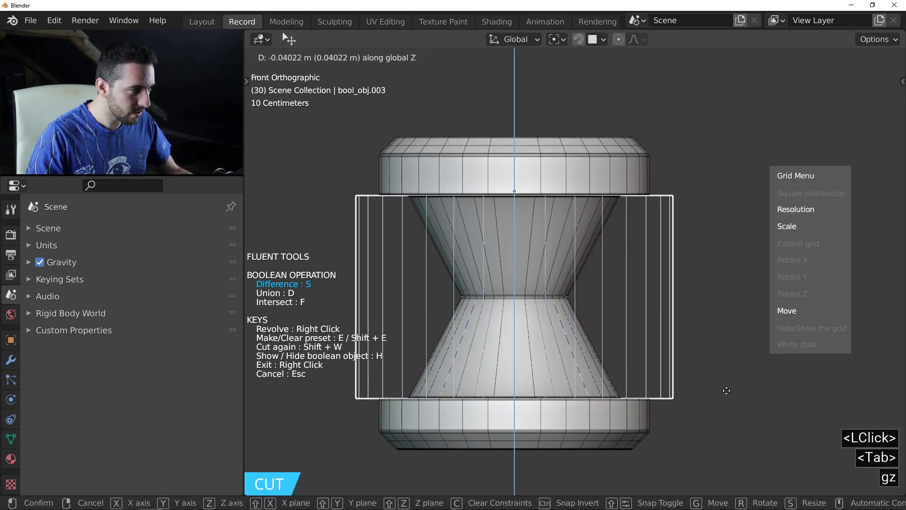
{"action": "left_click", "coordinate": [730, 394]}
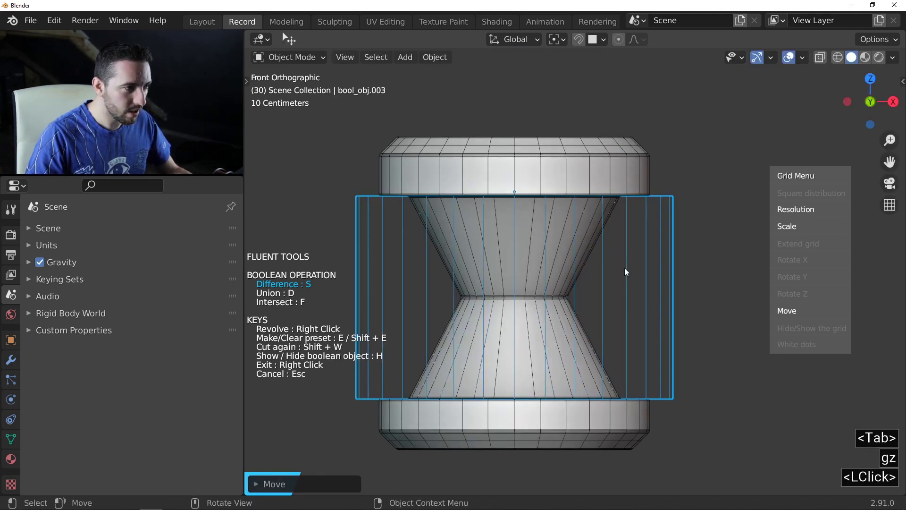
{"action": "middle_click", "coordinate": [594, 274]}
{"action": "scroll", "scroll_direction": "down", "scroll_amount": 3}
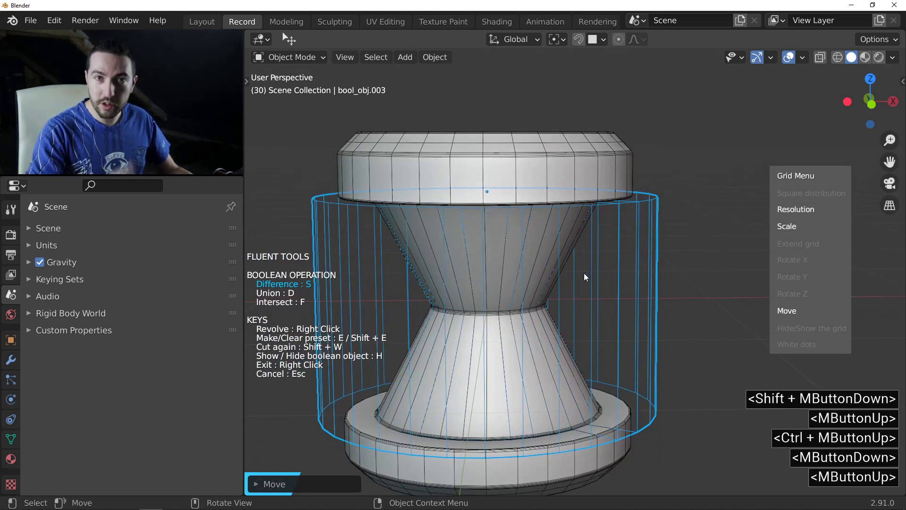
Apply First Bevel to the cutter's middle vertex as a concave curve of about 0.48.
{"action": "left_click", "coordinate": [523, 258]}
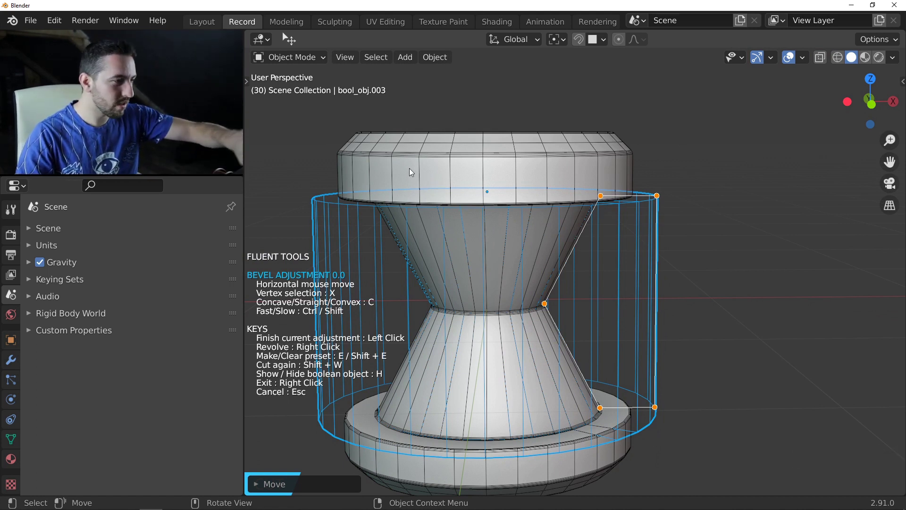
{"action": "key", "text": "x"}
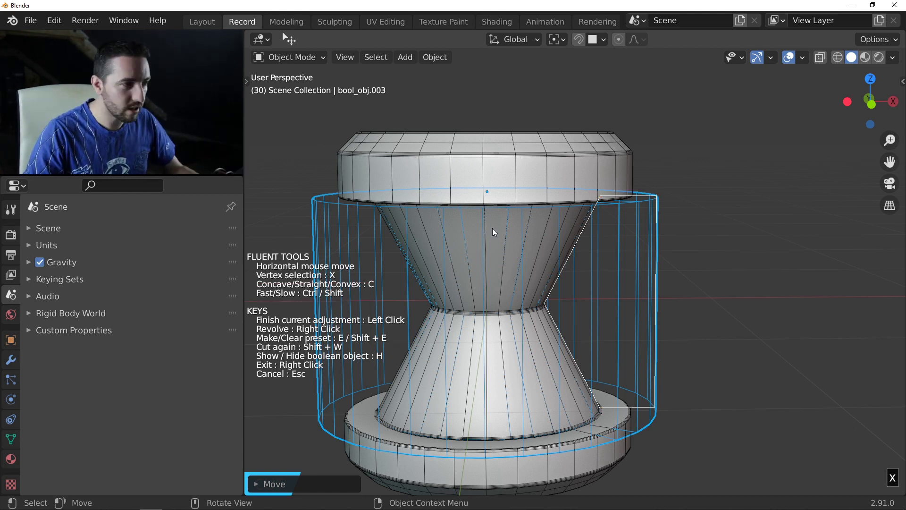
{"action": "key", "text": "s"}
{"action": "key", "text": "x"}
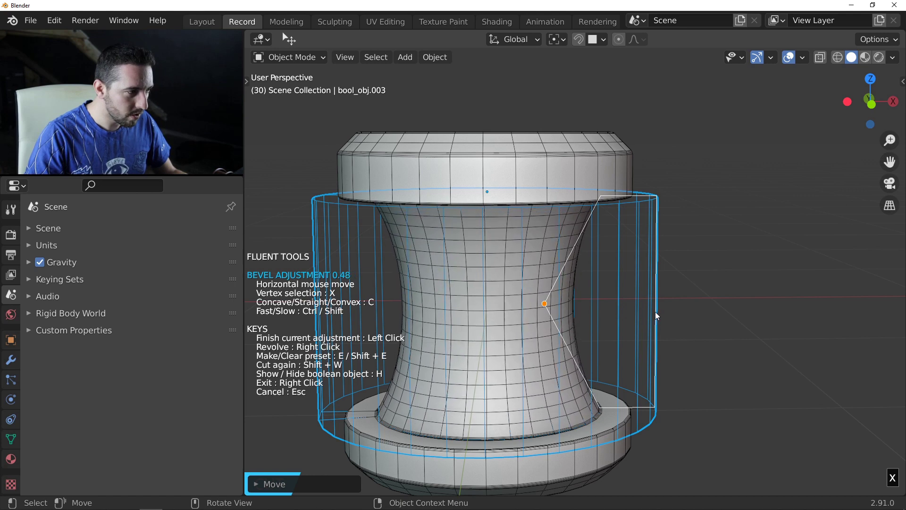
{"action": "left_click", "coordinate": [660, 315]}
{"action": "middle_click", "coordinate": [584, 274]}
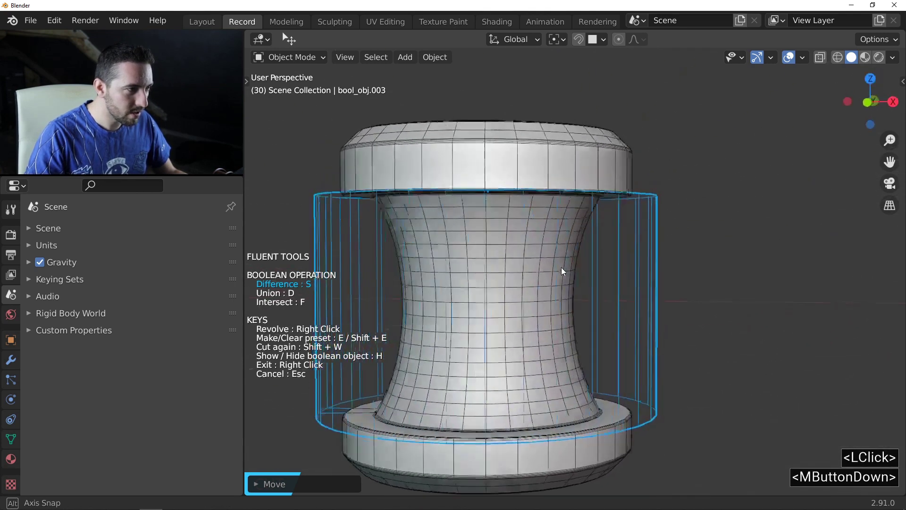
{"action": "key", "text": "Tab"}
In Edit Mode, select the cutter's profile edges and move them along X to push the waist outward.
{"action": "middle_click", "coordinate": [593, 252]}
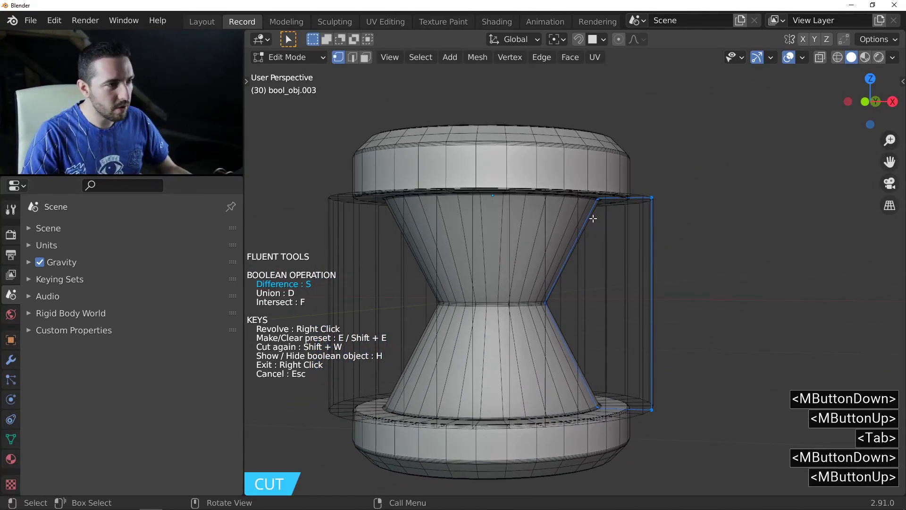
{"action": "left_click", "coordinate": [597, 198]}
{"action": "left_click", "coordinate": [548, 290]}
{"action": "double_click", "coordinate": [599, 402]}
{"action": "middle_click", "coordinate": [613, 307]}
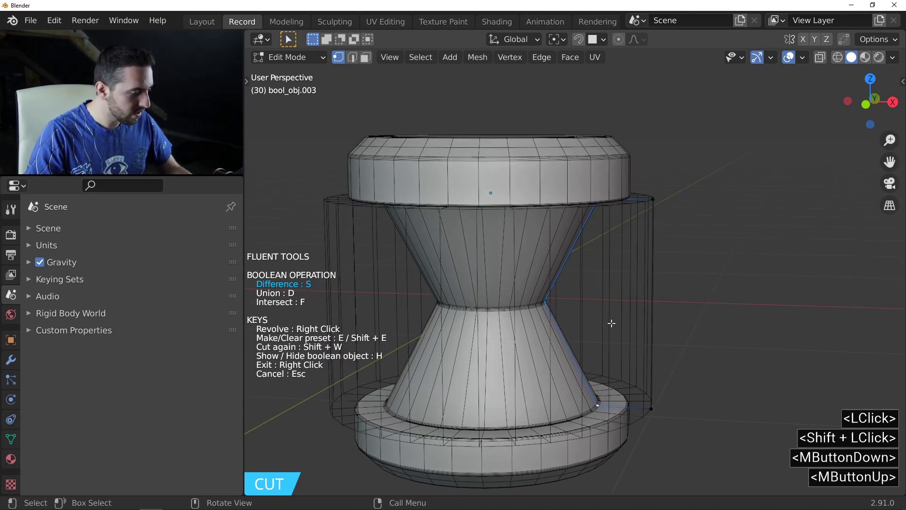
{"action": "key", "text": "g"}
{"action": "key", "text": "x"}
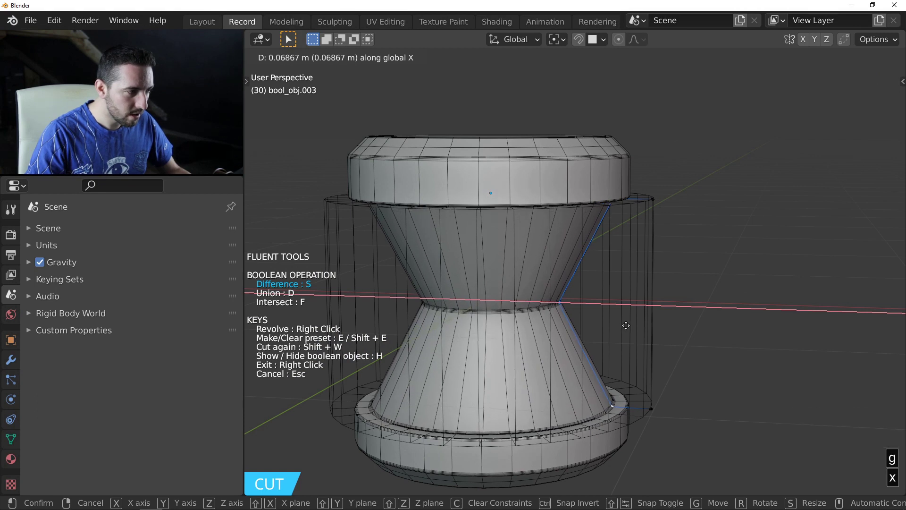
{"action": "left_click", "coordinate": [627, 321]}
Leave Edit Mode and exit Fluent, finishing the smooth concave spool.
{"action": "middle_click", "coordinate": [580, 307]}
{"action": "key", "text": "Tab"}
{"action": "middle_click", "coordinate": [599, 293]}
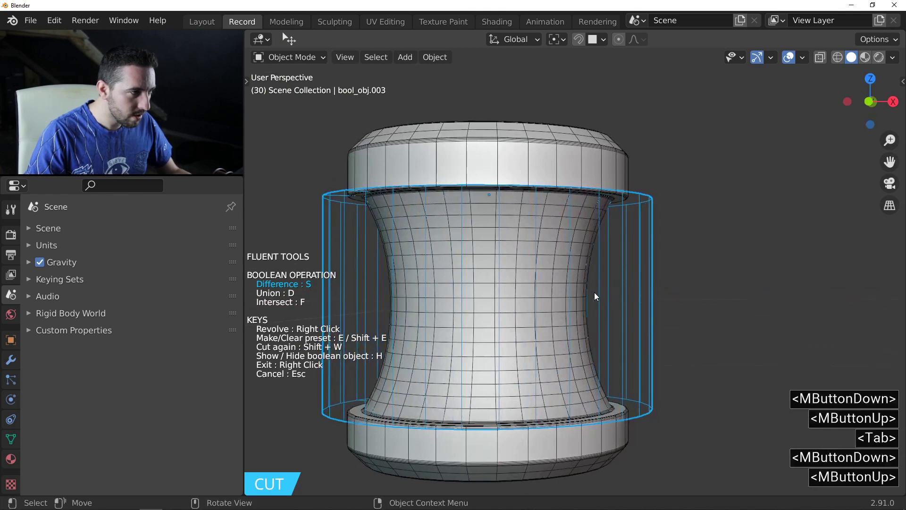
{"action": "middle_click", "coordinate": [546, 323]}
{"action": "right_click", "coordinate": [572, 329]}
Reveal the hidden hourglass cutter, select it and adjust it through the Fluent menu.
{"action": "middle_click", "coordinate": [578, 321]}
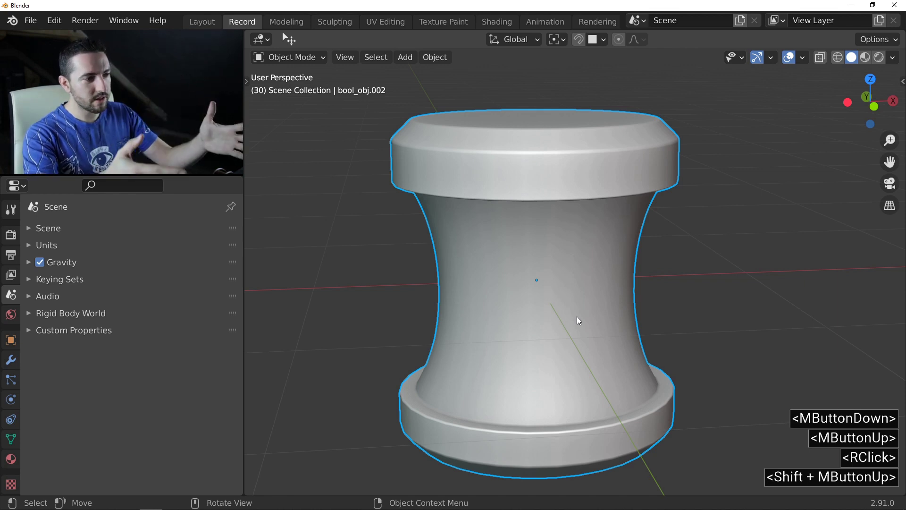
{"action": "middle_click", "coordinate": [551, 274]}
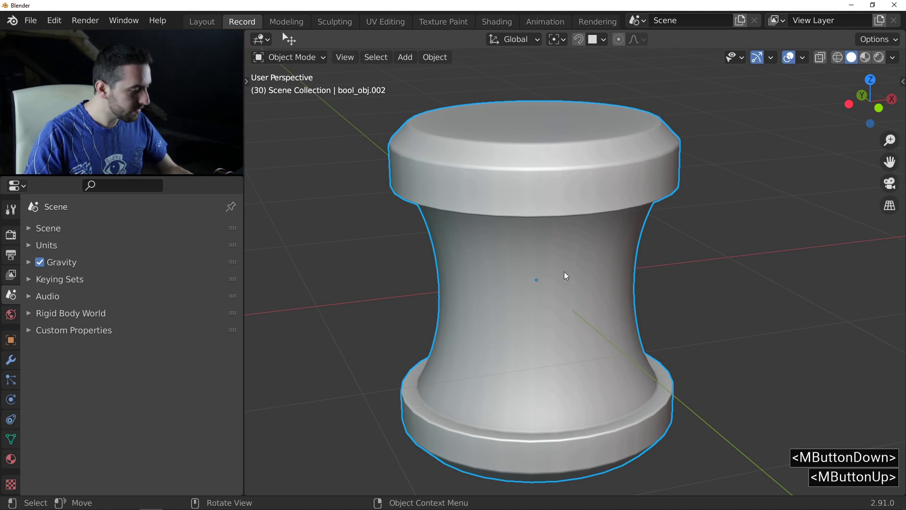
{"action": "key", "text": "<"}
{"action": "middle_click", "coordinate": [566, 245]}
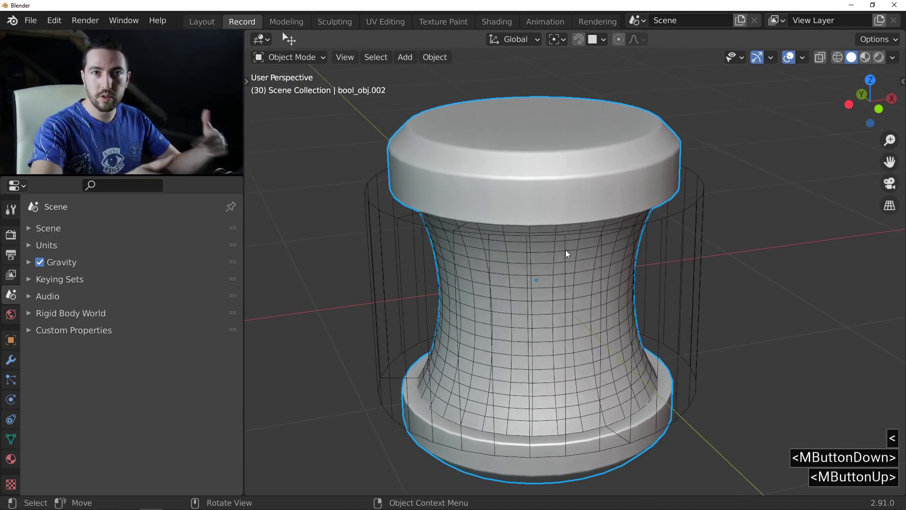
{"action": "key", "text": "f"}
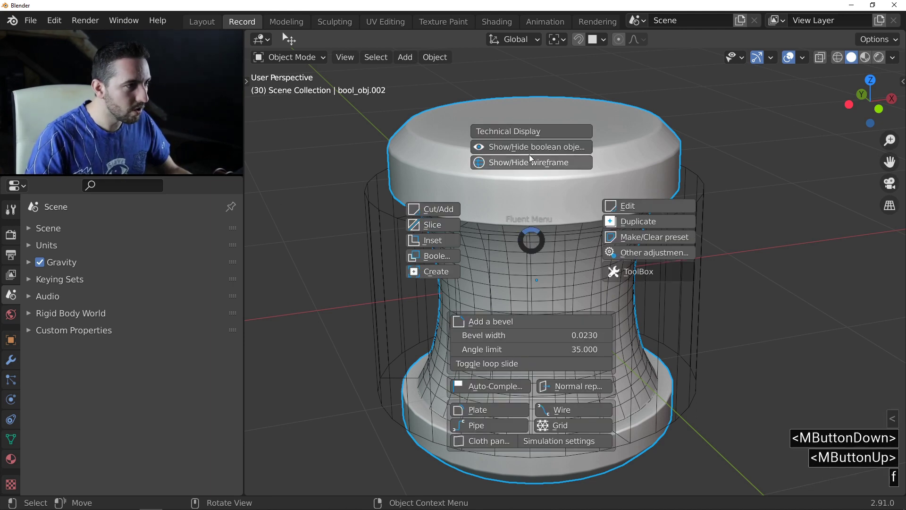
{"action": "left_click", "coordinate": [535, 149]}
{"action": "key", "text": "f"}
{"action": "left_click", "coordinate": [526, 103]}
{"action": "left_click", "coordinate": [690, 206]}
{"action": "middle_click", "coordinate": [558, 200]}
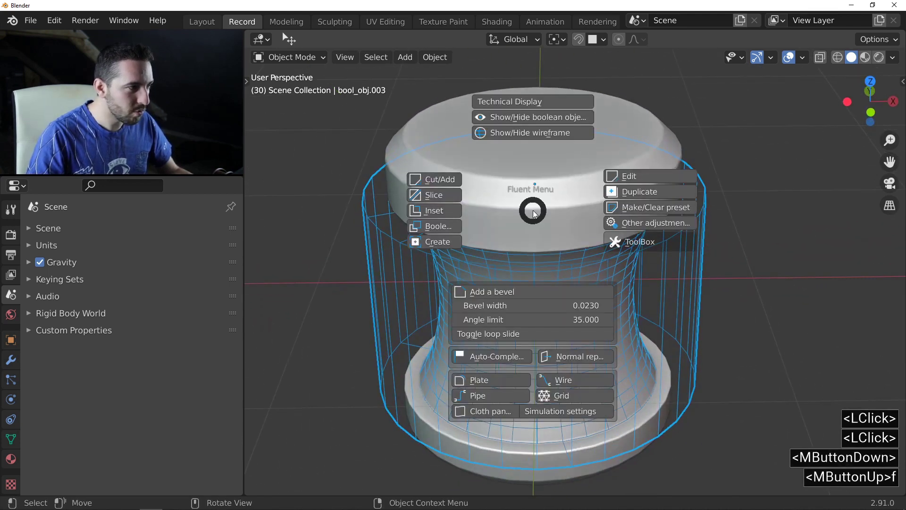
Start a new Fluent cut with an 8-division grid on the top face in rectangle (R) mode.
{"action": "left_click", "coordinate": [439, 183]}
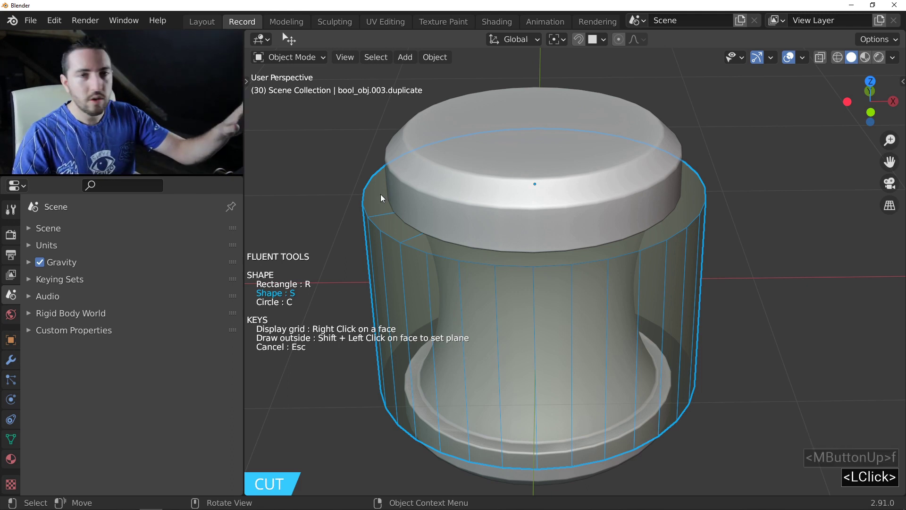
{"action": "right_click", "coordinate": [384, 195]}
{"action": "middle_click", "coordinate": [446, 197]}
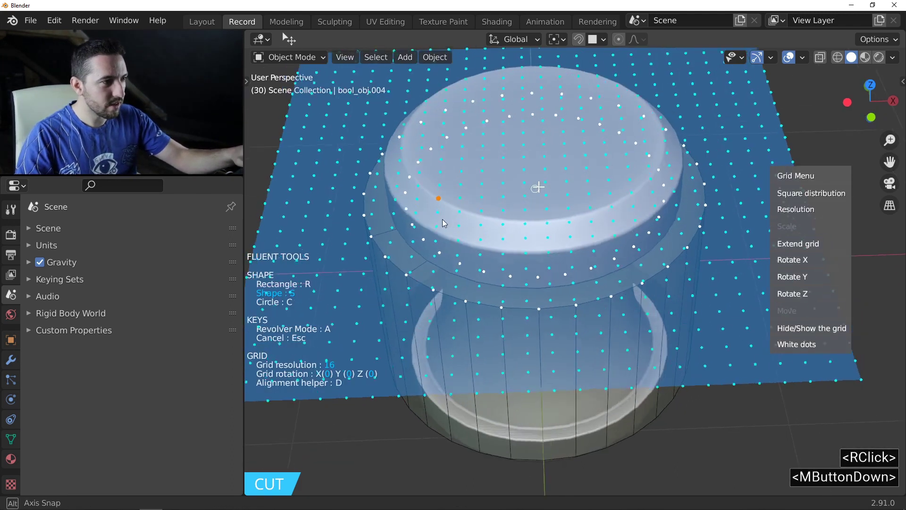
{"action": "left_click", "coordinate": [802, 208]}
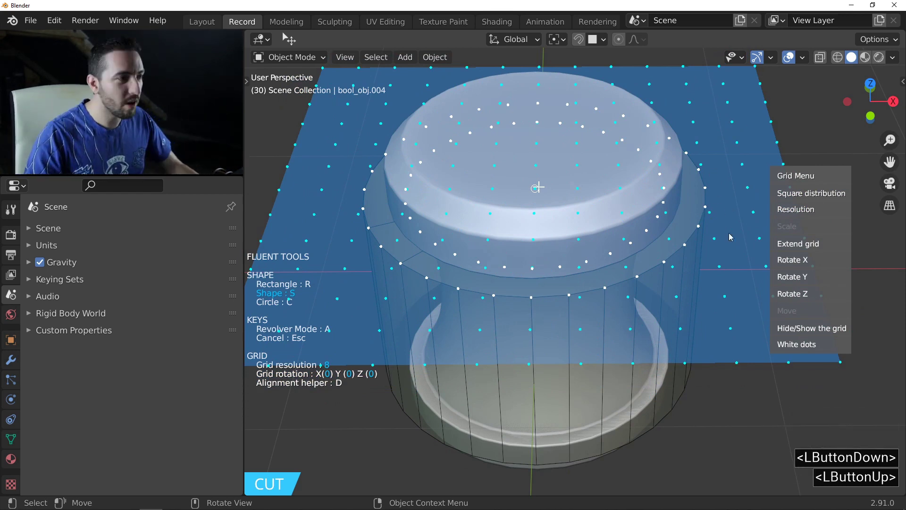
{"action": "middle_click", "coordinate": [591, 165]}
{"action": "key", "text": "r"}
{"action": "middle_click", "coordinate": [527, 188]}
Draw a long thin rectangle across the top and solidify it into a slot cutter.
{"action": "left_click", "coordinate": [536, 190]}
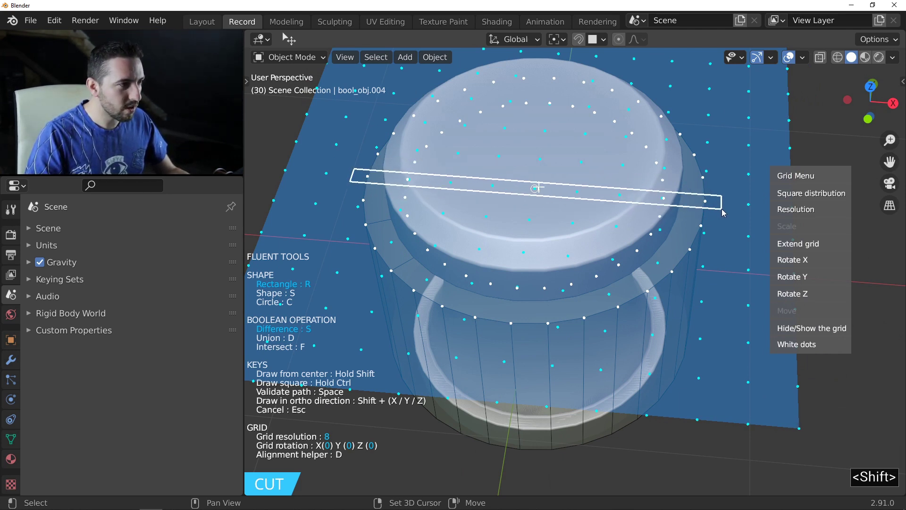
{"action": "left_click", "coordinate": [724, 213]}
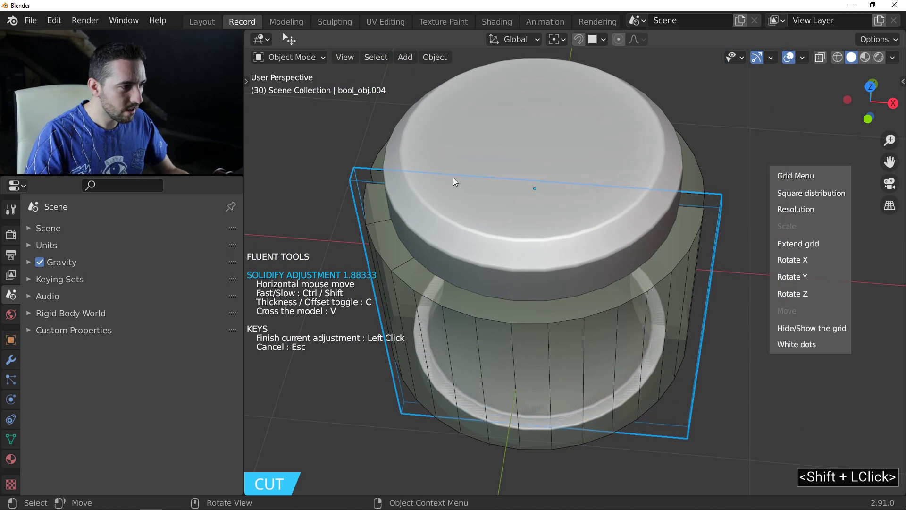
{"action": "left_click", "coordinate": [456, 178]}
{"action": "middle_click", "coordinate": [471, 224]}
{"action": "middle_click", "coordinate": [454, 202]}
Circular-array the slot cutter to 8 copies and shift the set along Z (G Z).
{"action": "left_click", "coordinate": [439, 211]}
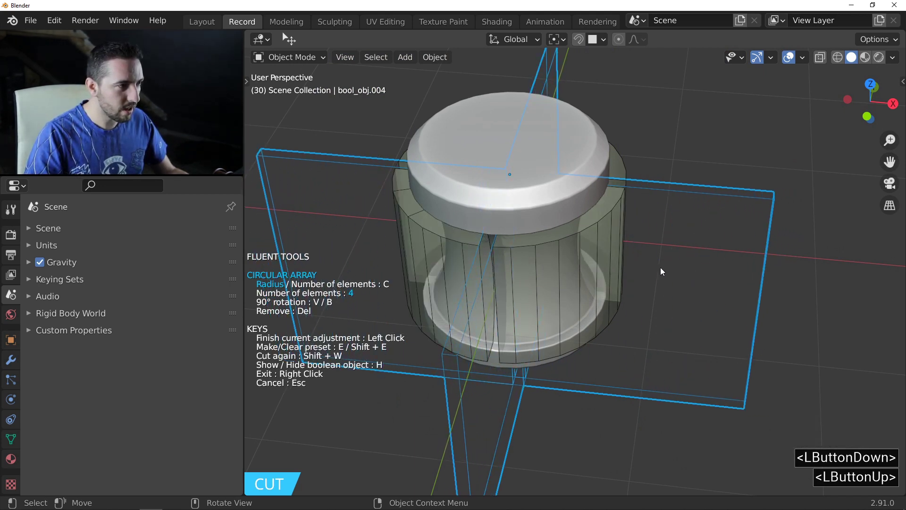
{"action": "key", "text": "c"}
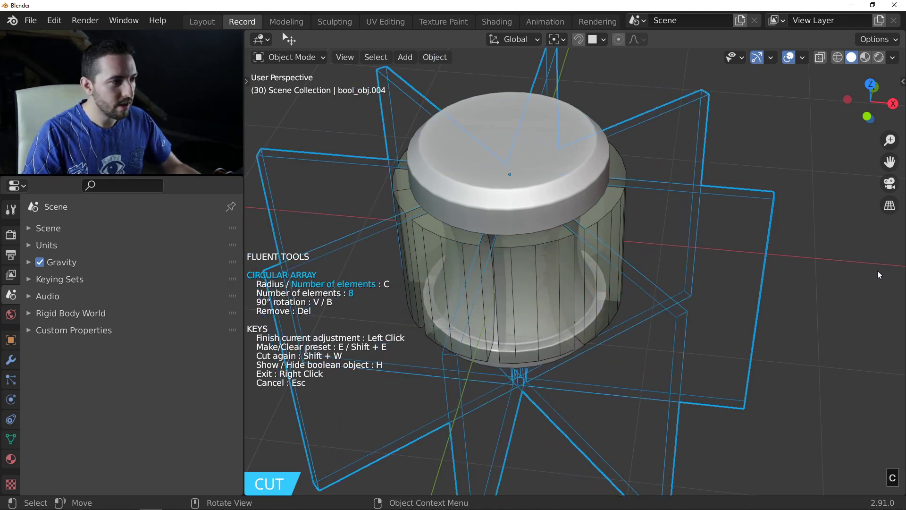
{"action": "left_click", "coordinate": [882, 275]}
{"action": "middle_click", "coordinate": [534, 246]}
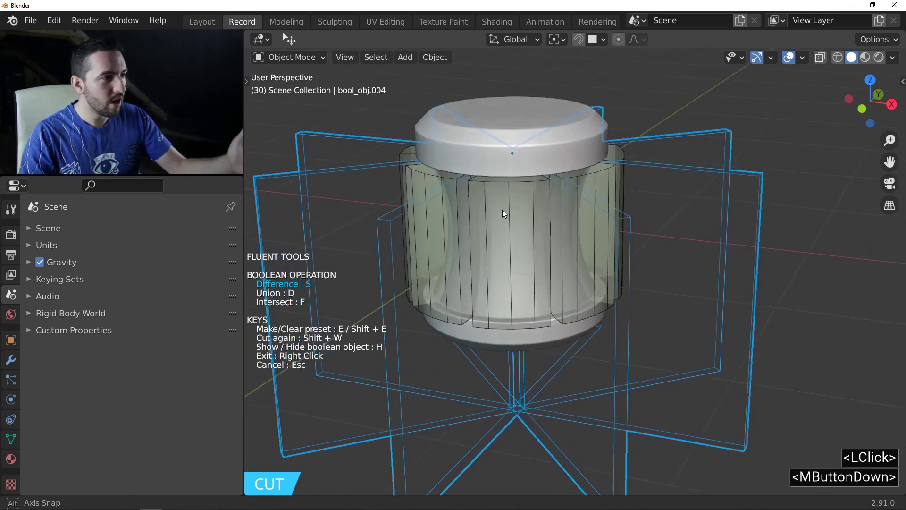
{"action": "type", "text": "gz"}
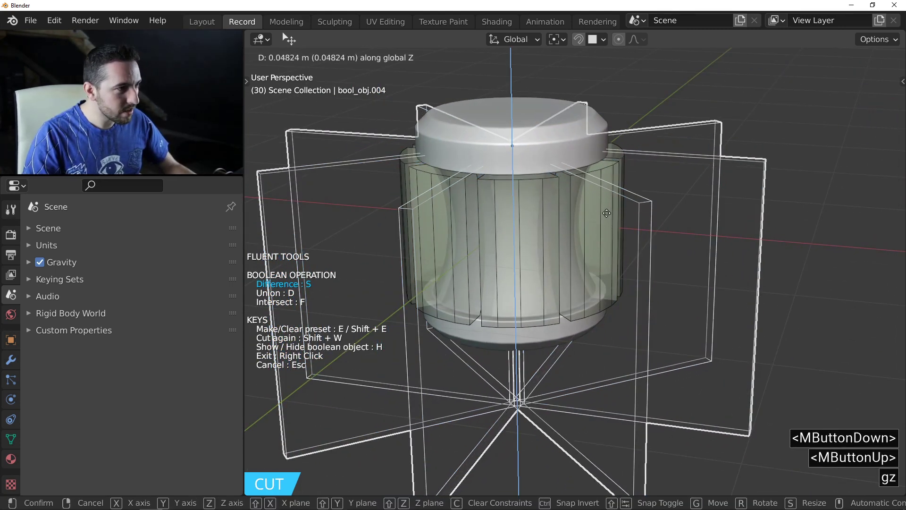
{"action": "left_click", "coordinate": [609, 212]}
{"action": "middle_click", "coordinate": [582, 217]}
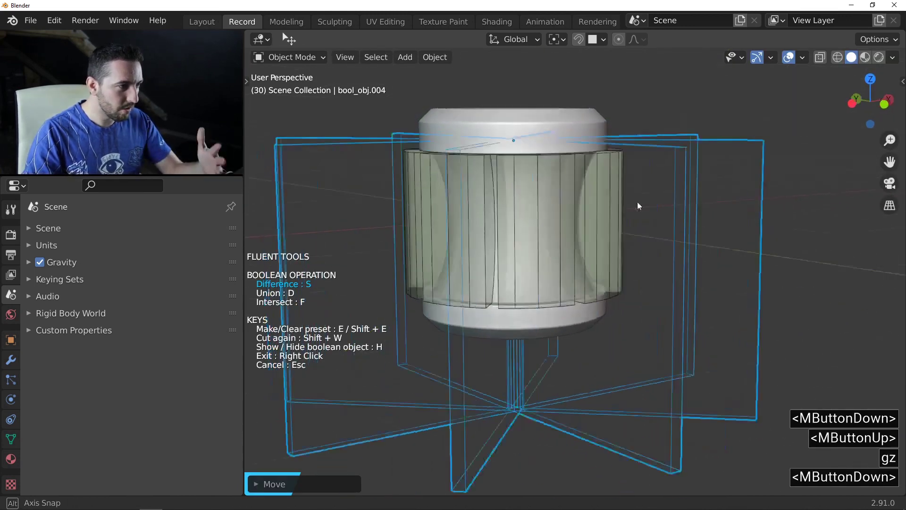
{"action": "right_click", "coordinate": [551, 223]}
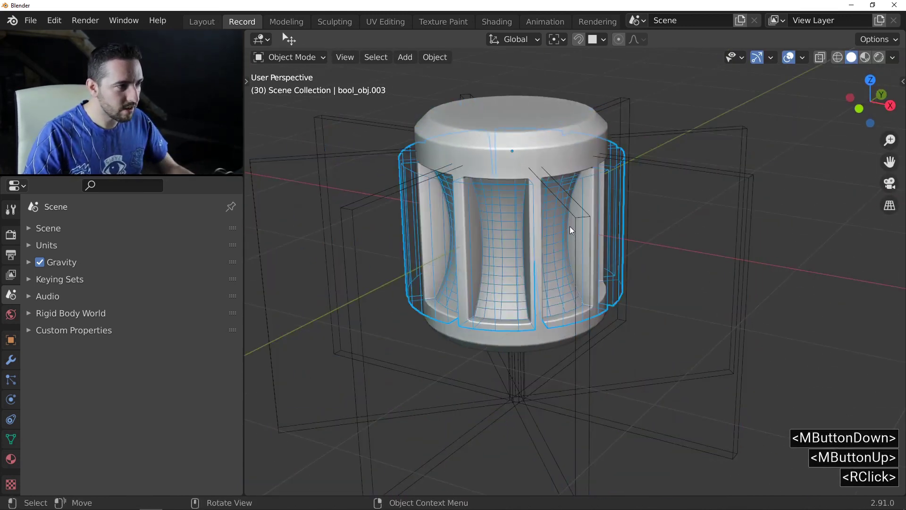
{"action": "middle_click", "coordinate": [525, 246]}
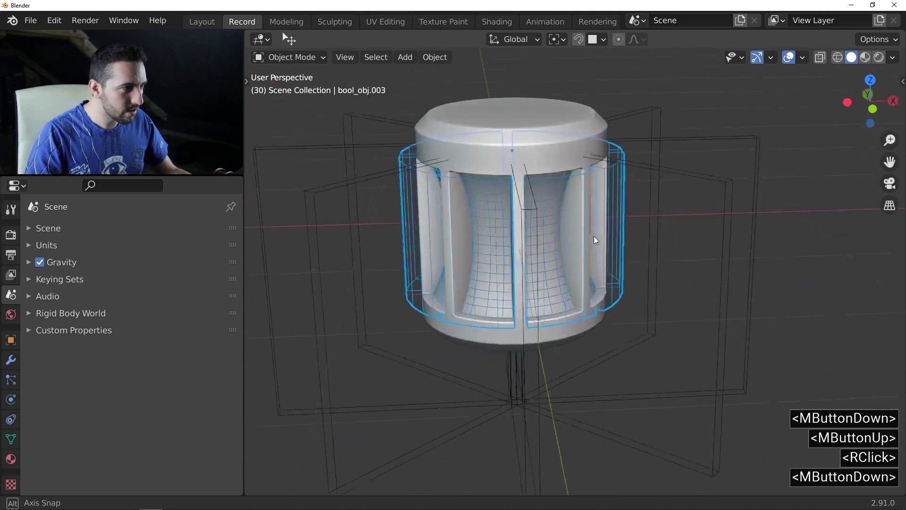
{"action": "key", "text": "<"}
{"action": "middle_click", "coordinate": [592, 220]}
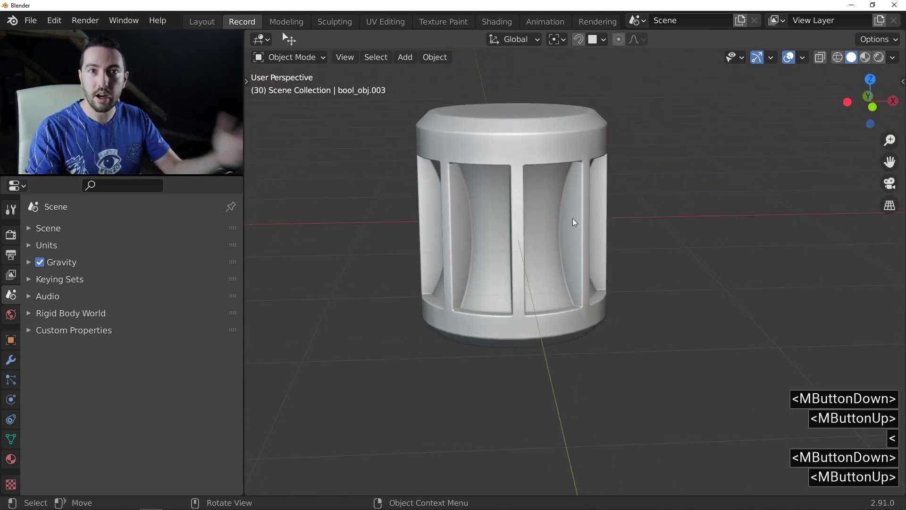
{"action": "middle_click", "coordinate": [519, 204]}
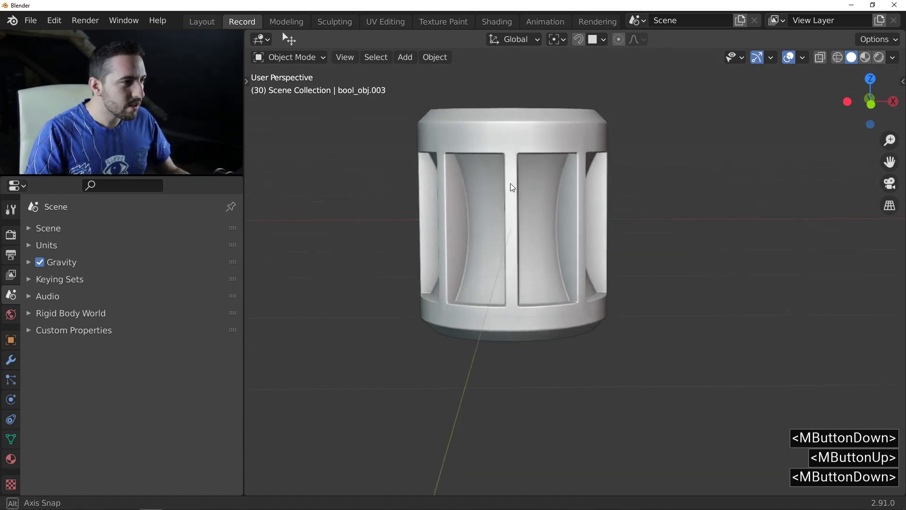
{"action": "middle_click", "coordinate": [517, 166]}
{"action": "middle_click", "coordinate": [522, 193]}
{"action": "middle_click", "coordinate": [523, 180]}
{"action": "middle_click", "coordinate": [498, 175]}
{"action": "left_click", "coordinate": [895, 54]}
{"action": "left_click", "coordinate": [826, 155]}
{"action": "left_click", "coordinate": [845, 257]}
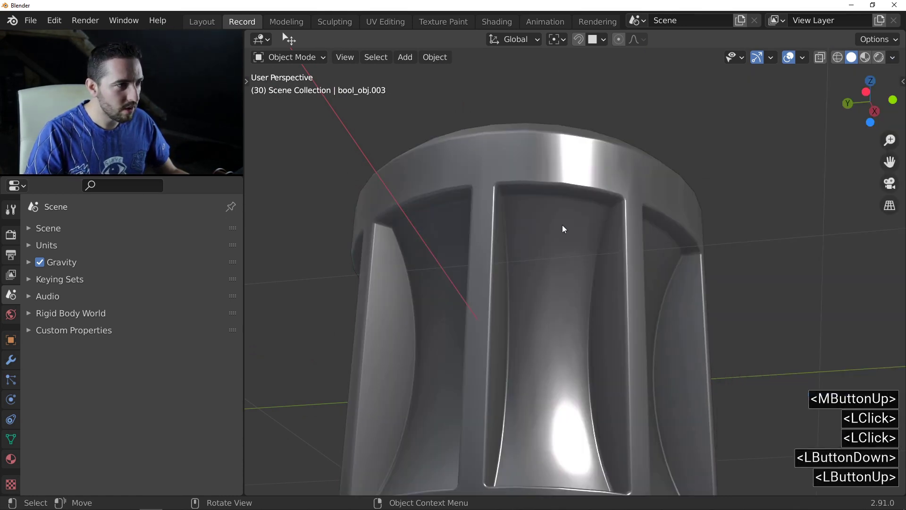
{"action": "middle_click", "coordinate": [577, 230]}
{"action": "middle_click", "coordinate": [577, 201]}
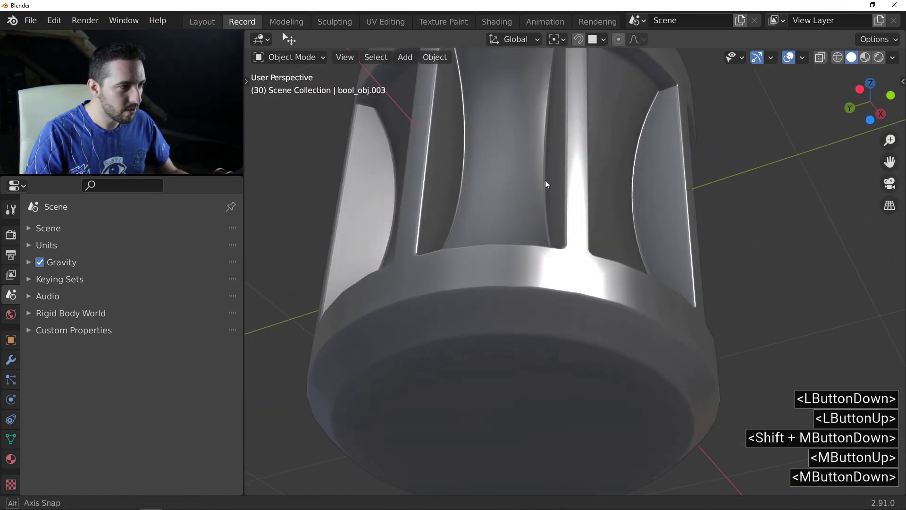
{"action": "middle_click", "coordinate": [555, 245]}
{"action": "middle_click", "coordinate": [572, 235]}
{"action": "middle_click", "coordinate": [553, 216]}
{"action": "middle_click", "coordinate": [571, 184]}
{"action": "middle_click", "coordinate": [576, 185]}
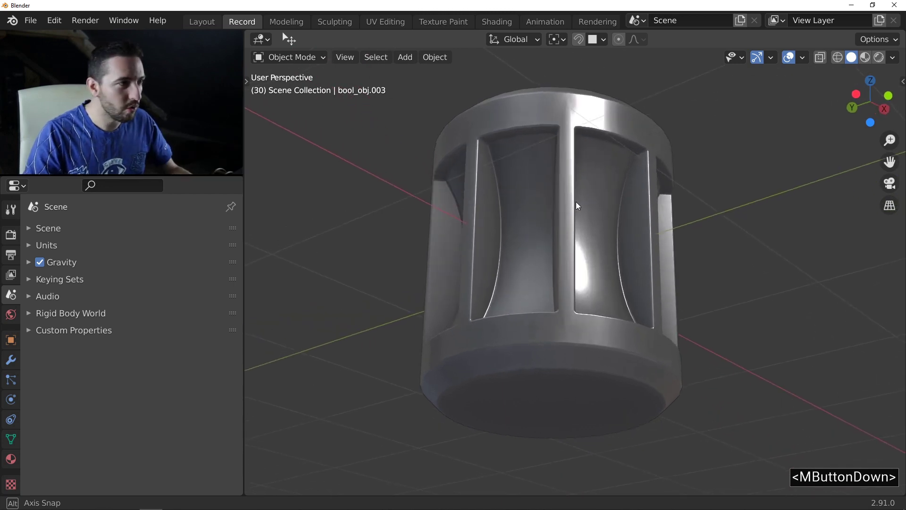
Select the cylinder bool_obj.002 and start Fluent's Normal repair from its pie menu.
{"action": "key", "text": "f"}
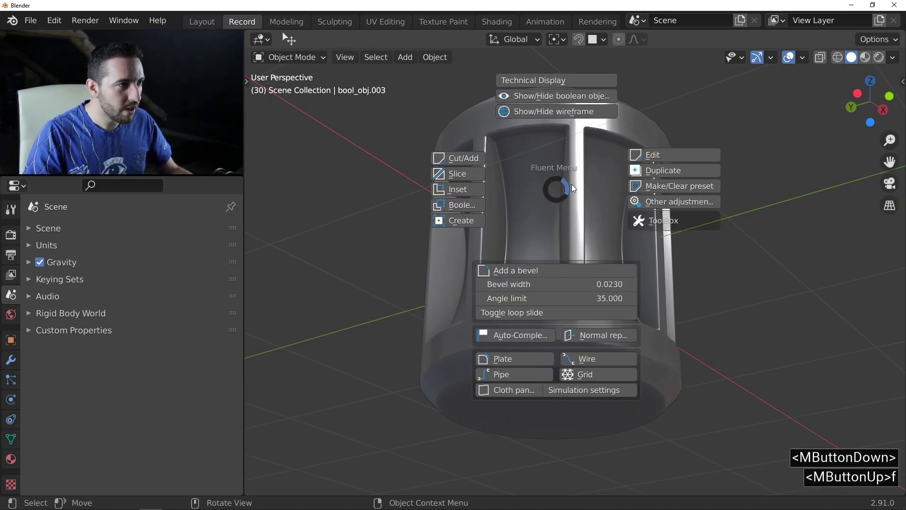
{"action": "right_click", "coordinate": [570, 198]}
{"action": "left_click", "coordinate": [587, 152]}
{"action": "double_click", "coordinate": [587, 152]}
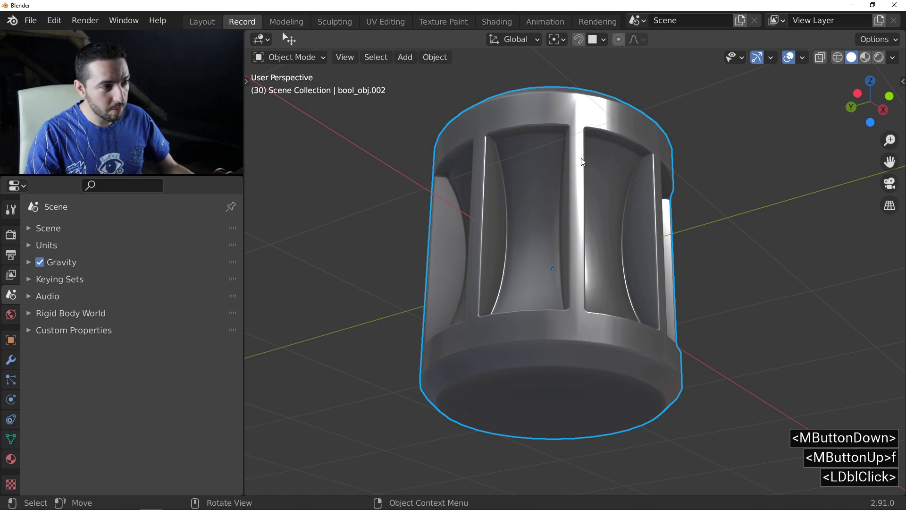
{"action": "key", "text": "f"}
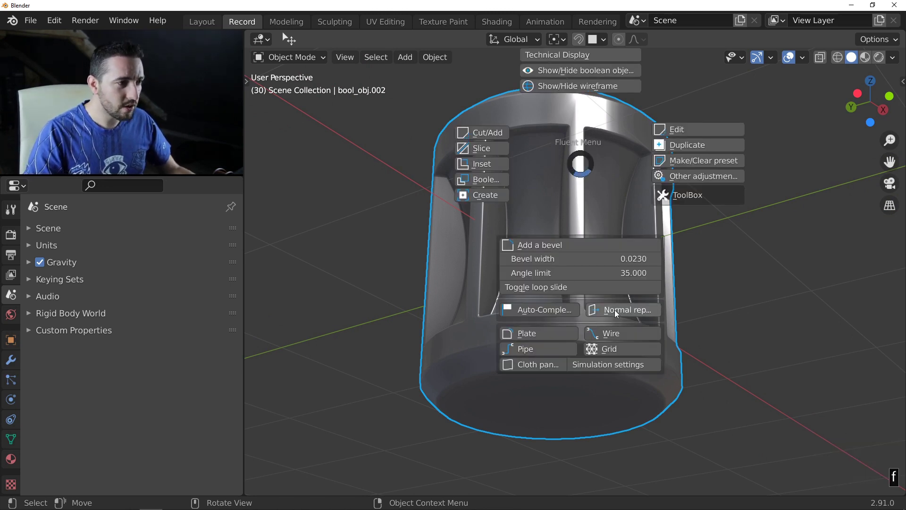
{"action": "left_click", "coordinate": [617, 310]}
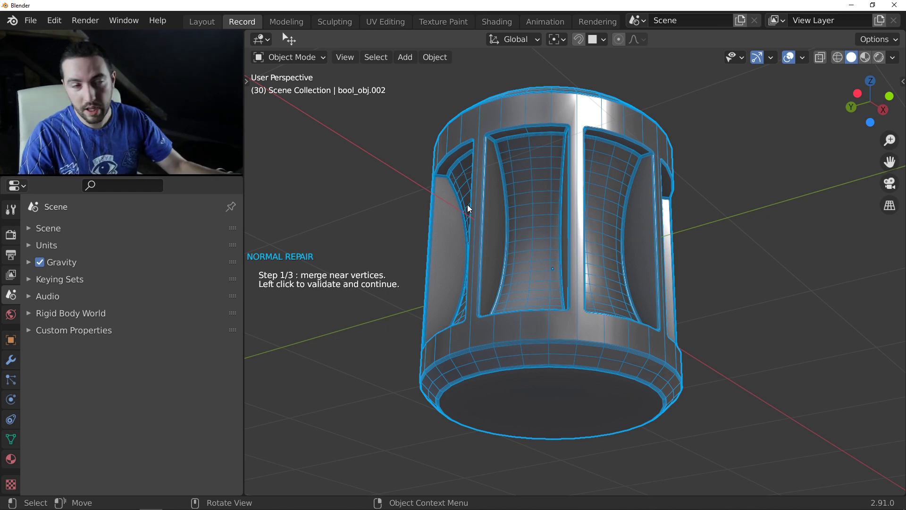
Validate merging the near vertices so the repair asks for a normal source.
{"action": "left_click", "coordinate": [446, 200]}
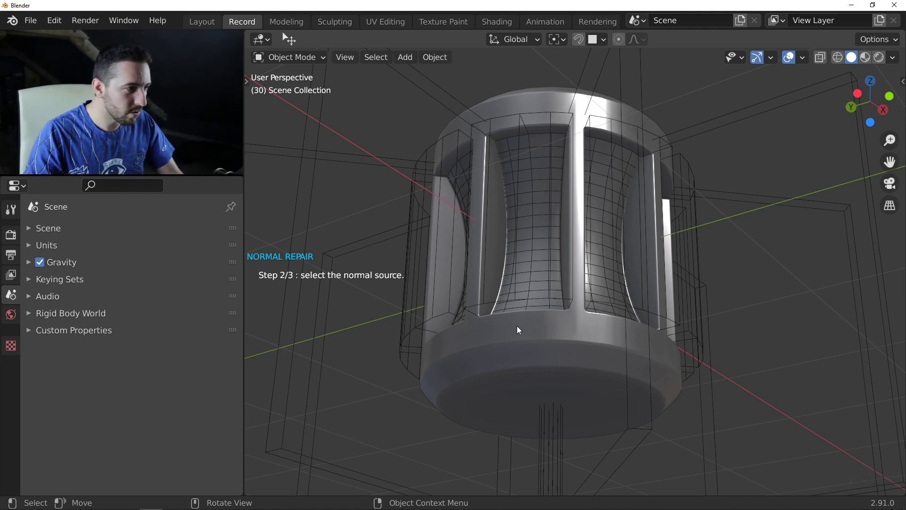
{"action": "middle_click", "coordinate": [575, 280]}
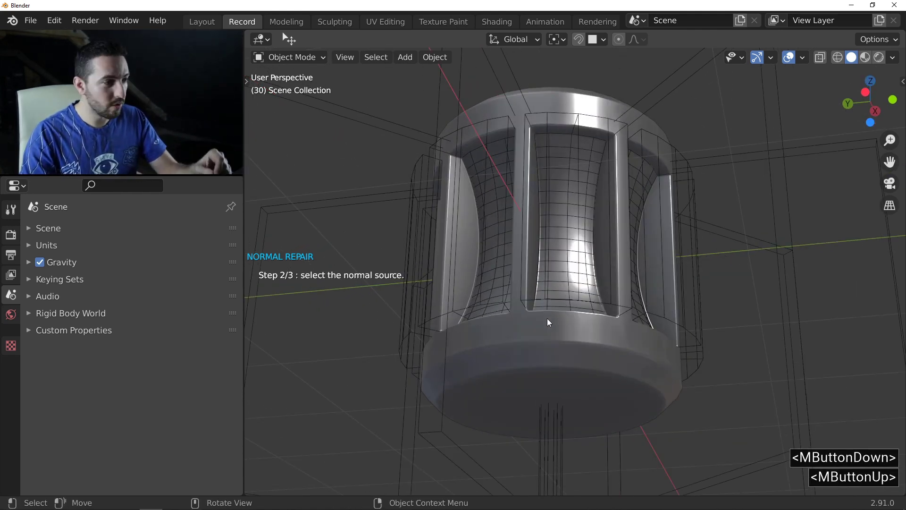
Pick the source shape for normals and circle-select faces along the lower band.
{"action": "left_click", "coordinate": [505, 338]}
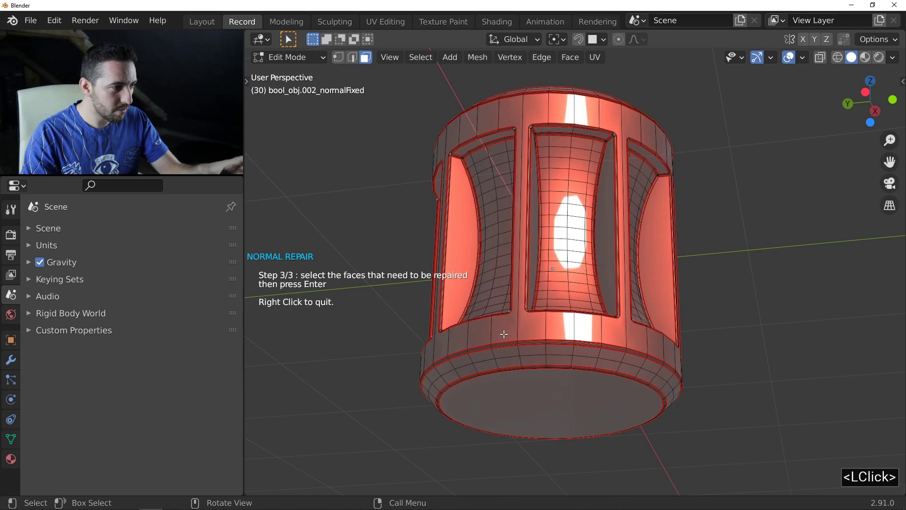
{"action": "middle_click", "coordinate": [502, 298]}
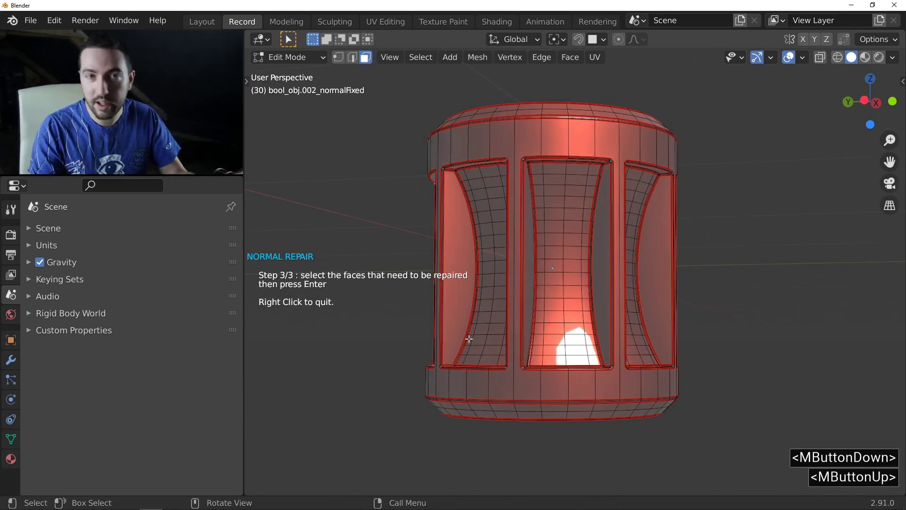
{"action": "middle_click", "coordinate": [549, 205]}
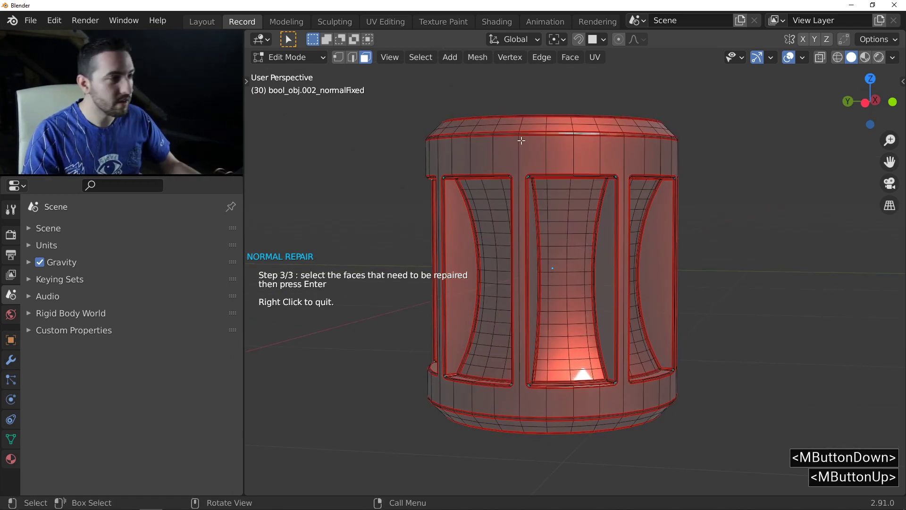
{"action": "key", "text": "c"}
{"action": "scroll", "scroll_direction": "up", "scroll_amount": 3}
{"action": "left_click", "coordinate": [398, 151]}
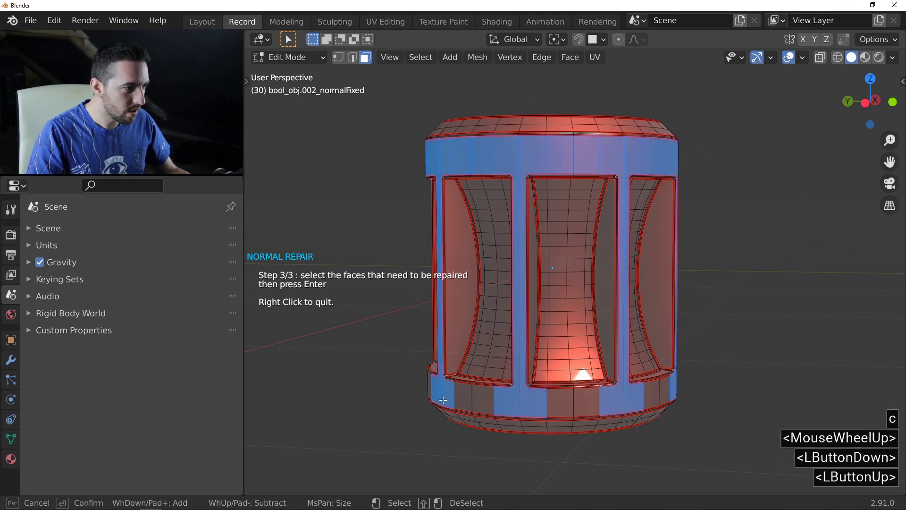
{"action": "left_click", "coordinate": [420, 380]}
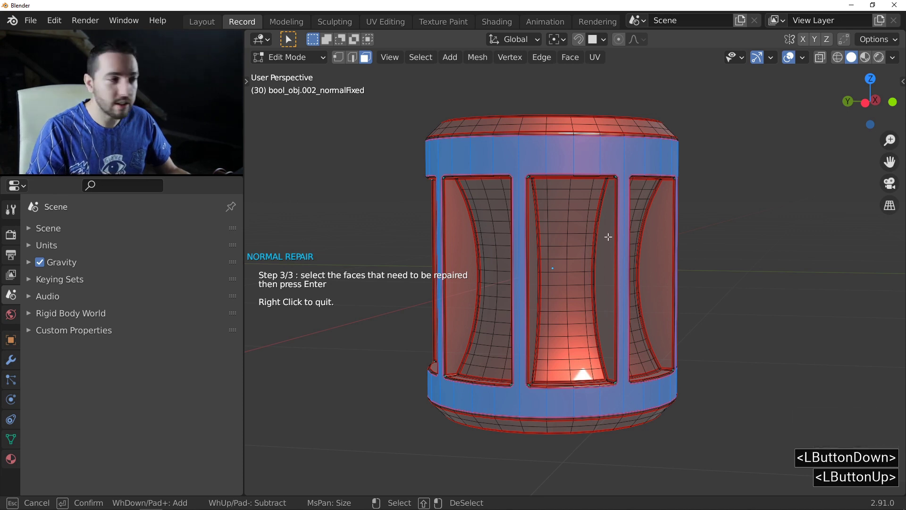
{"action": "right_click", "coordinate": [608, 232]}
{"action": "middle_click", "coordinate": [632, 222]}
{"action": "key", "text": "c"}
{"action": "left_click", "coordinate": [460, 135]}
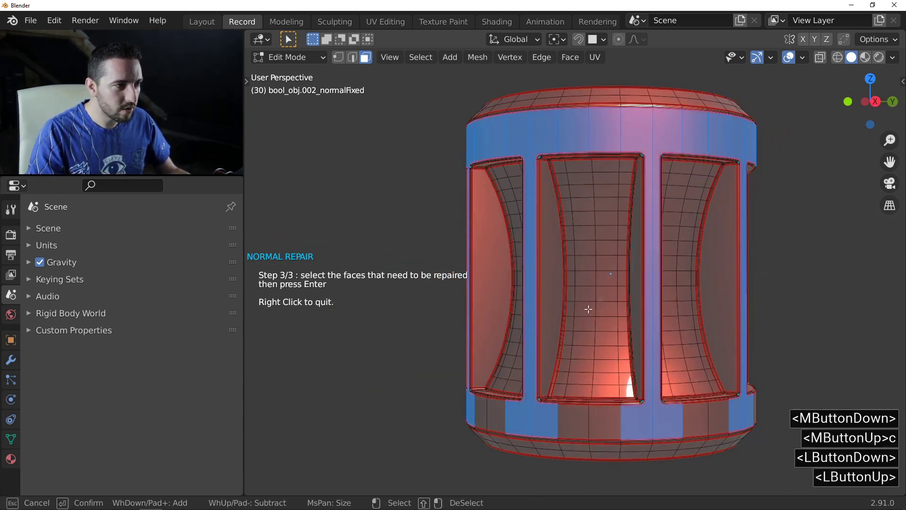
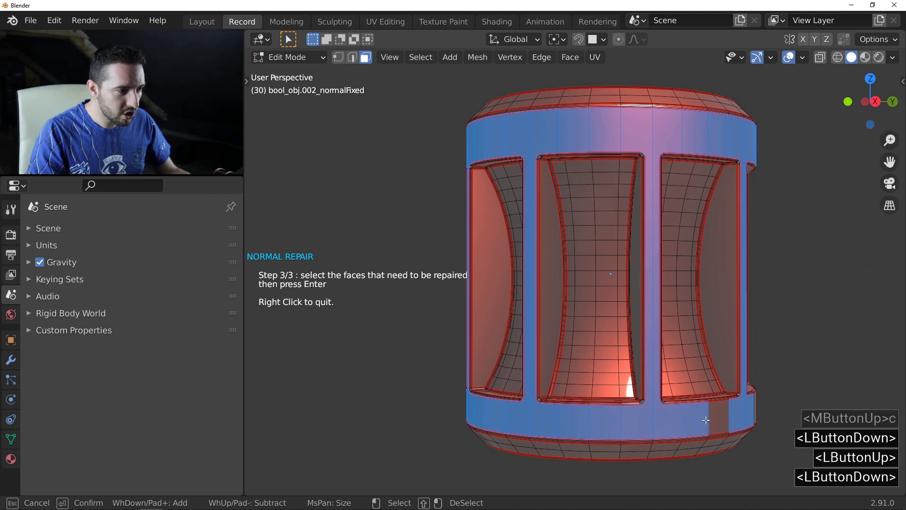
Add the remaining lower and top band faces, apply the normal repair and quit the tool.
{"action": "right_click", "coordinate": [769, 399]}
{"action": "middle_click", "coordinate": [695, 329]}
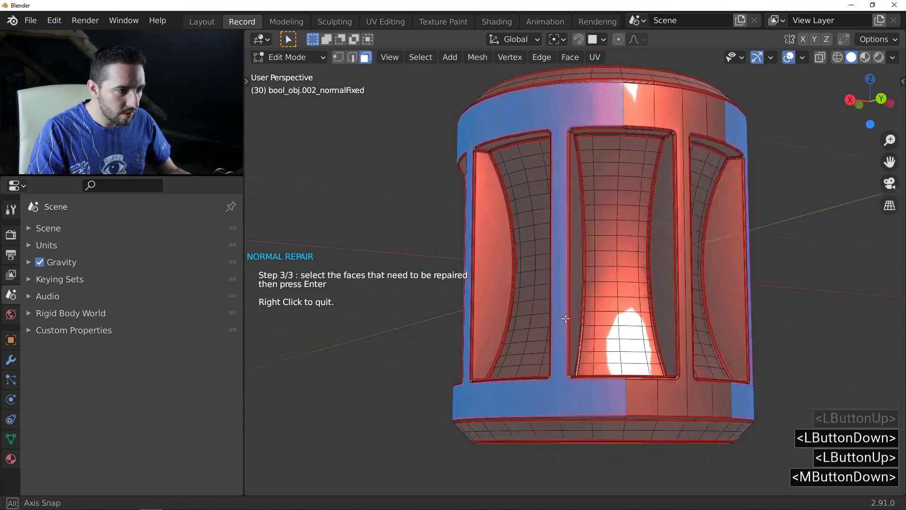
{"action": "left_click", "coordinate": [528, 400]}
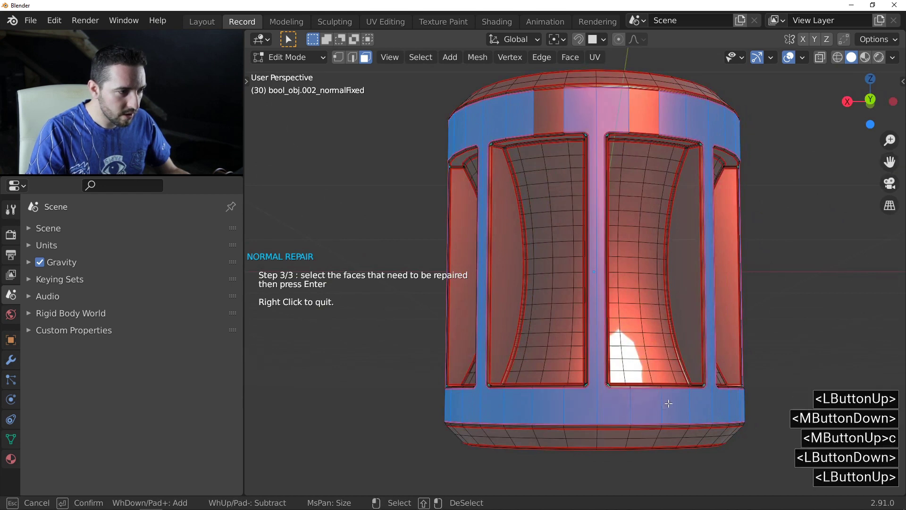
{"action": "left_click", "coordinate": [669, 107]}
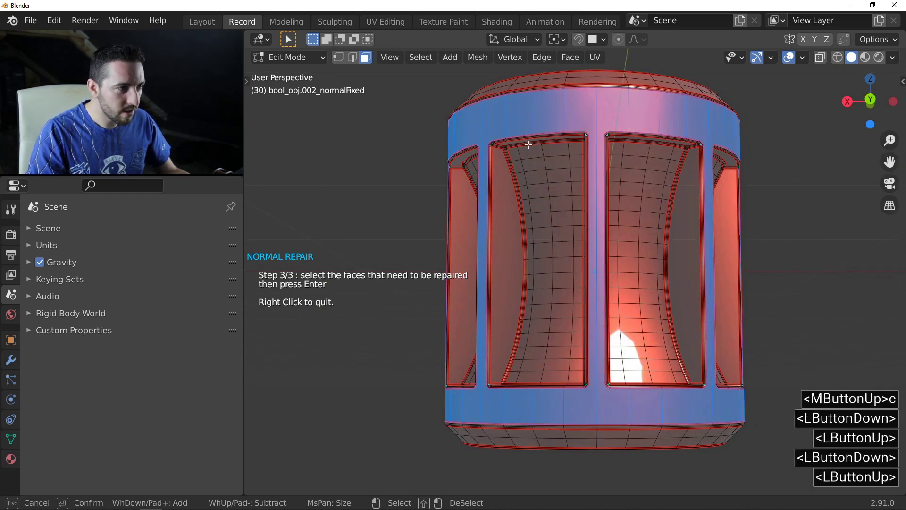
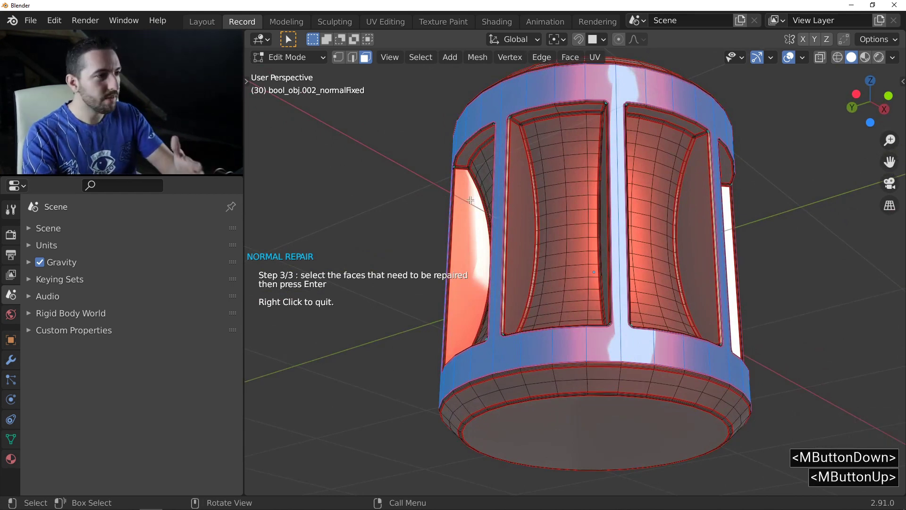
{"action": "key", "text": "Return"}
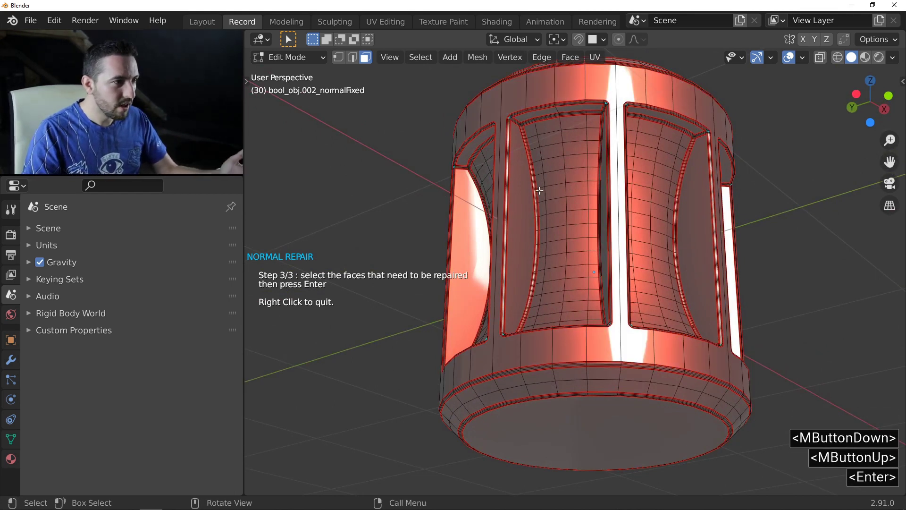
{"action": "right_click", "coordinate": [542, 187]}
{"action": "middle_click", "coordinate": [550, 190]}
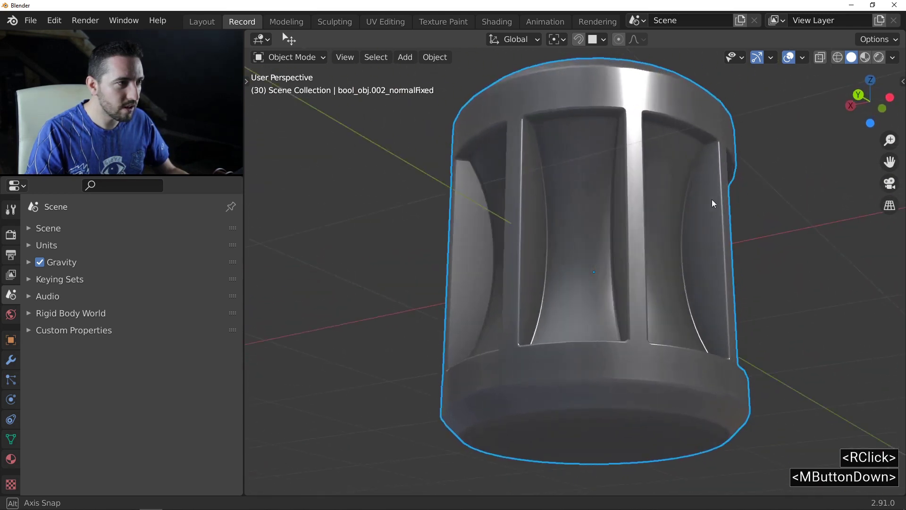
{"action": "key", "text": "f"}
{"action": "left_click", "coordinate": [592, 163]}
{"action": "middle_click", "coordinate": [585, 209]}
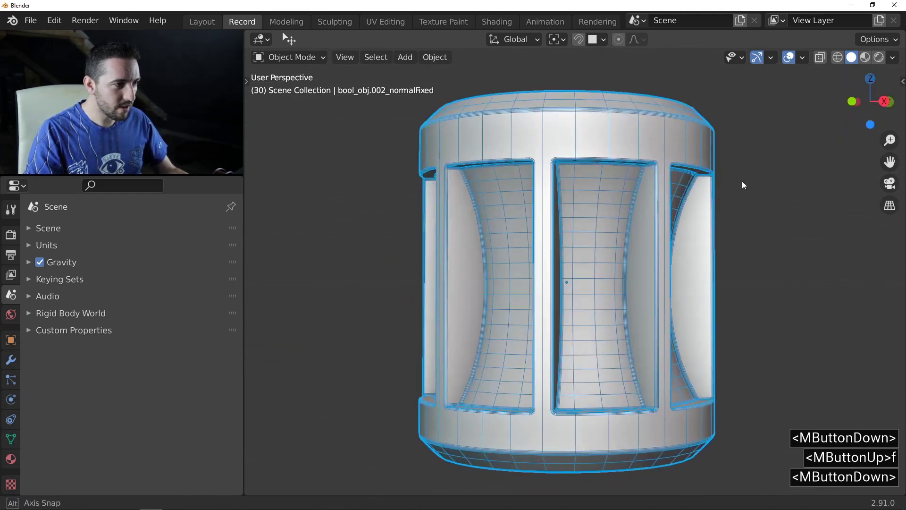
{"action": "left_click", "coordinate": [600, 133]}
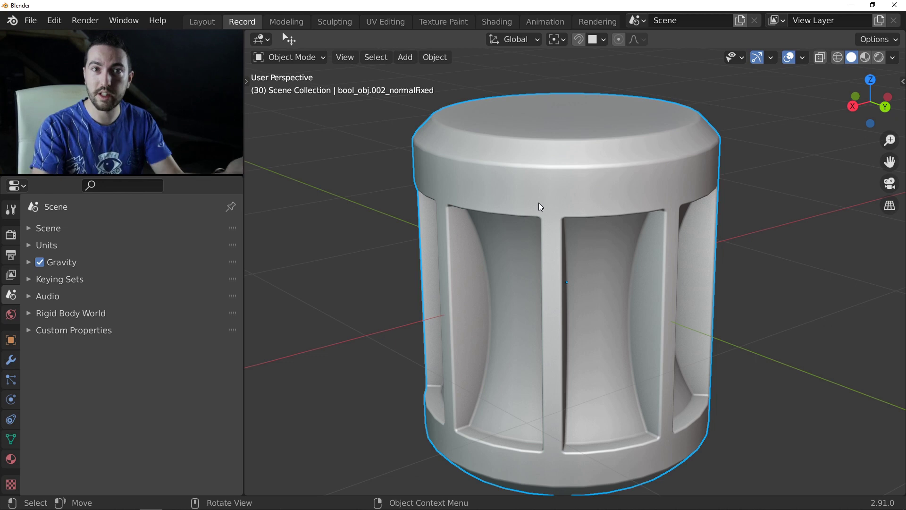
{"action": "middle_click", "coordinate": [599, 257]}
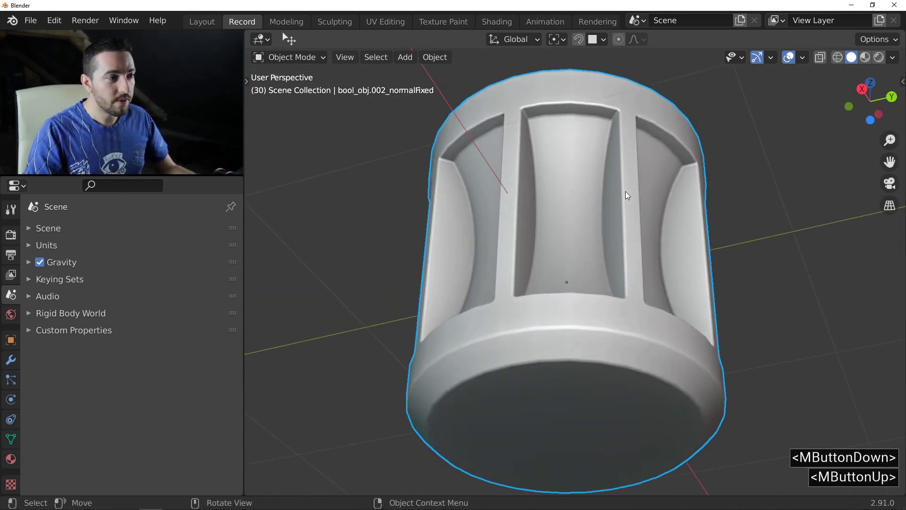